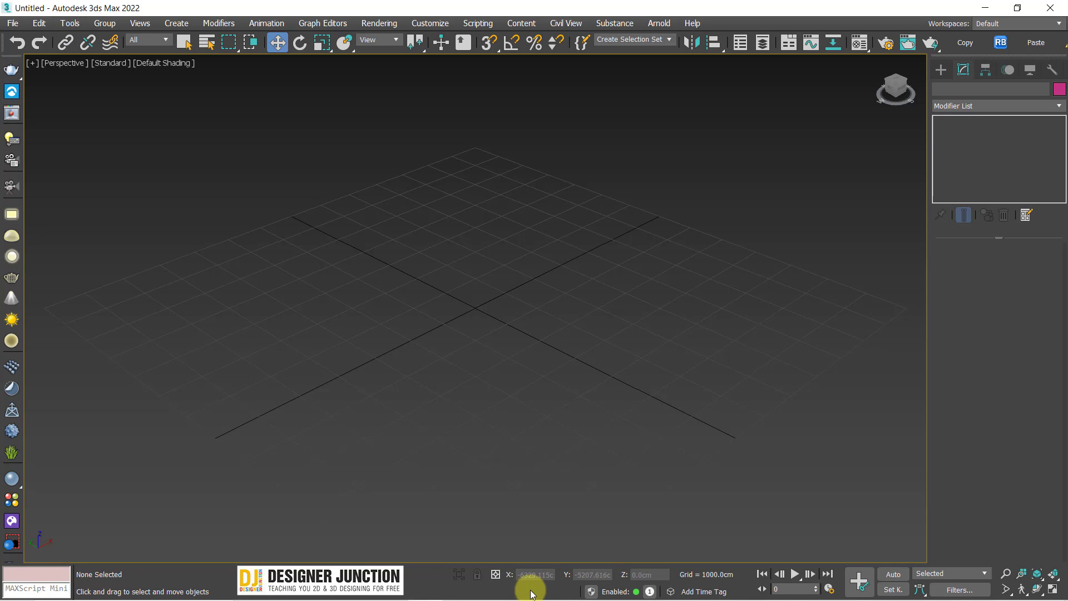
After checking the PC's CPU/GPU performance, make V-Ray 5 the production renderer in Render Setup
left_click(632, 592)
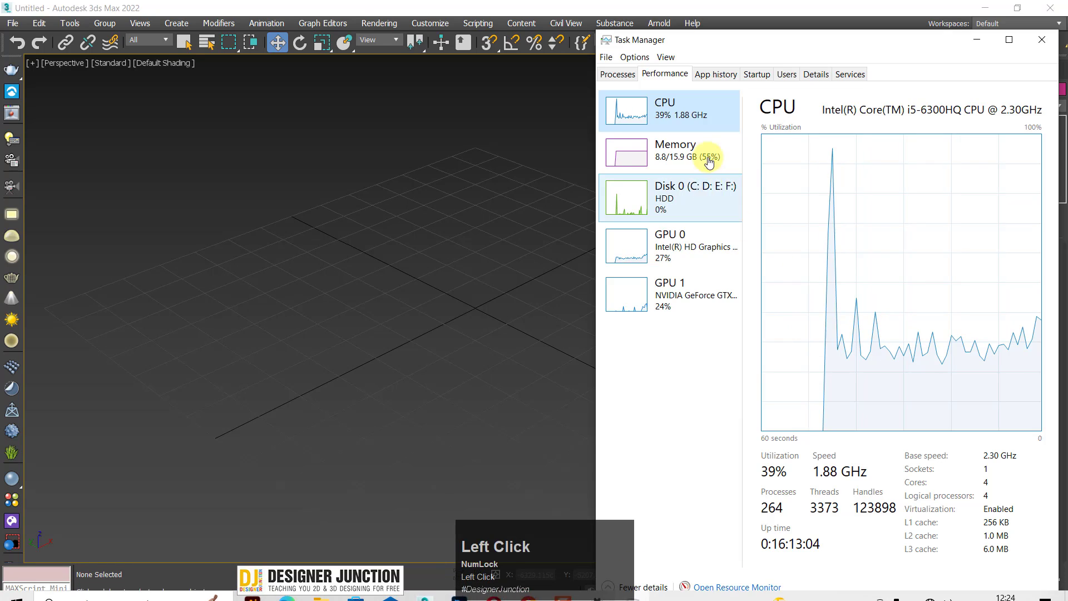
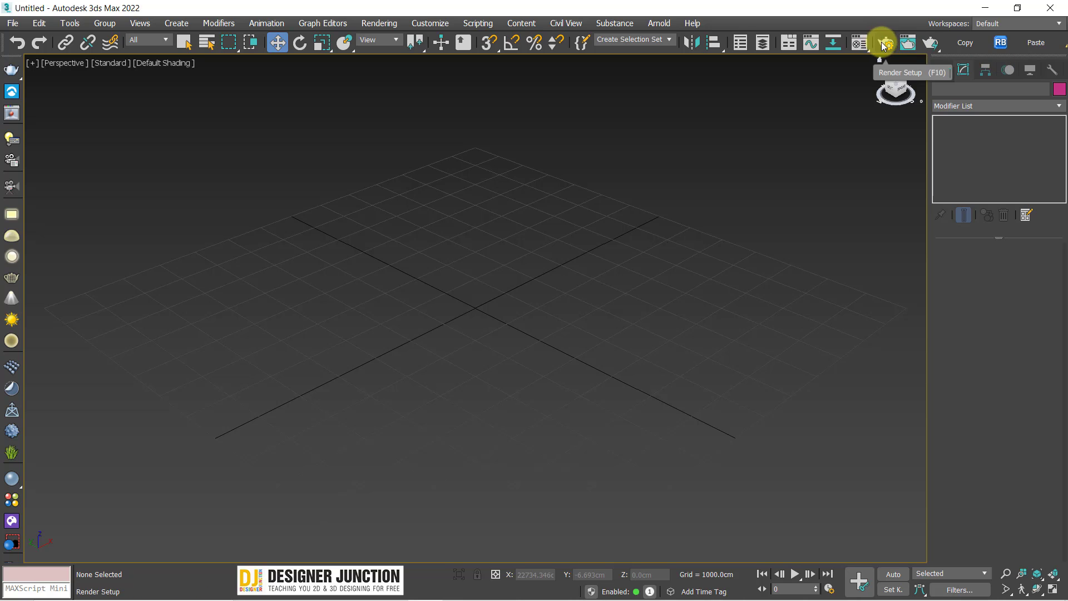
left_click(887, 44)
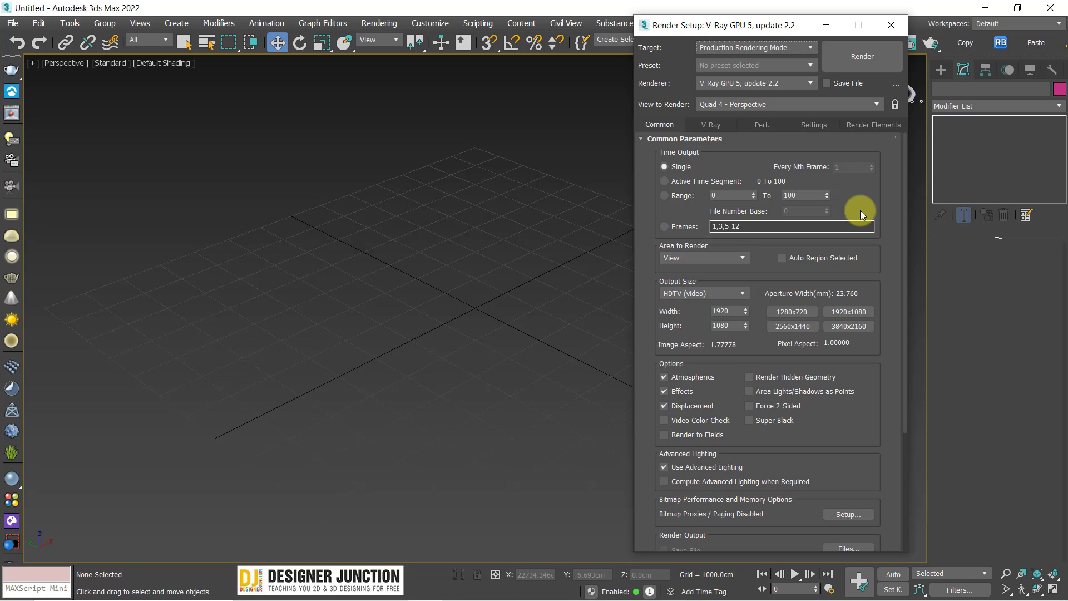
left_click(737, 88)
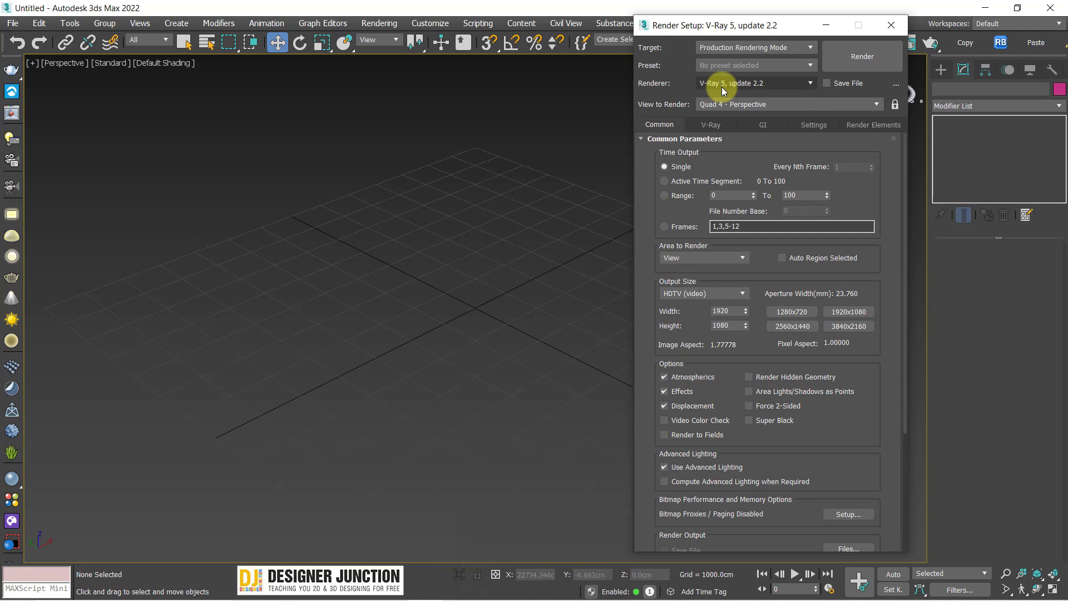
left_click(729, 86)
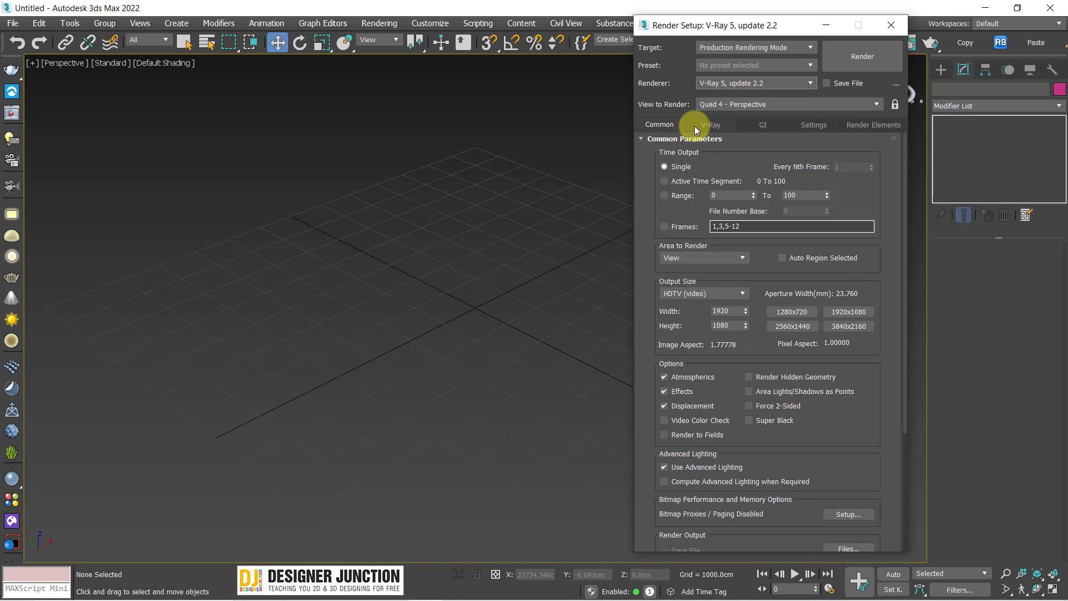
Set V-Ray 5's image sampler to Bucket, then review the Common tab's 1920×1080 single-frame output
left_click(705, 129)
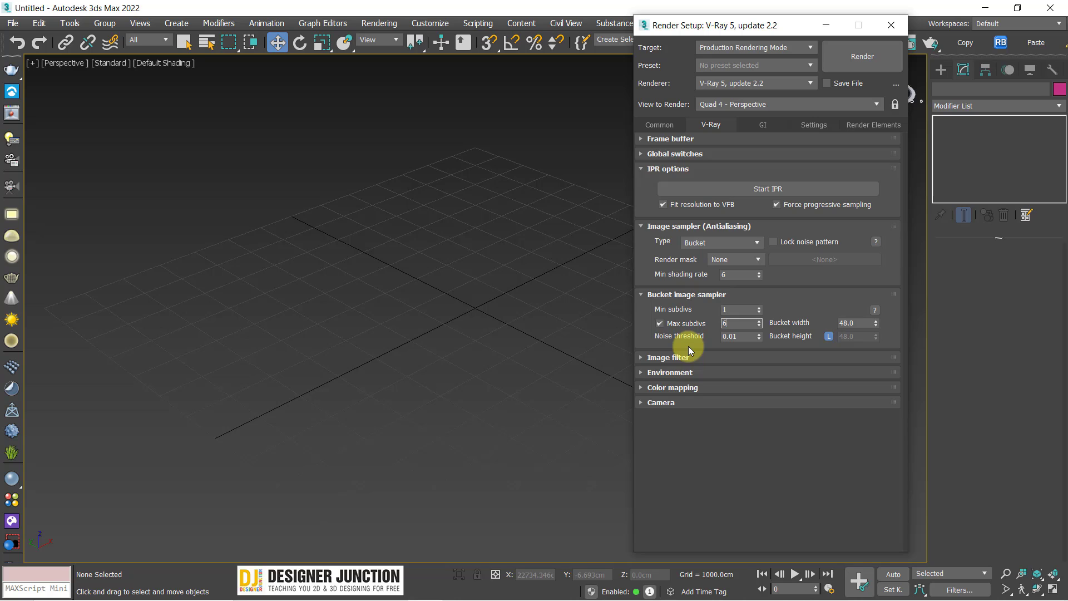
left_click(803, 466)
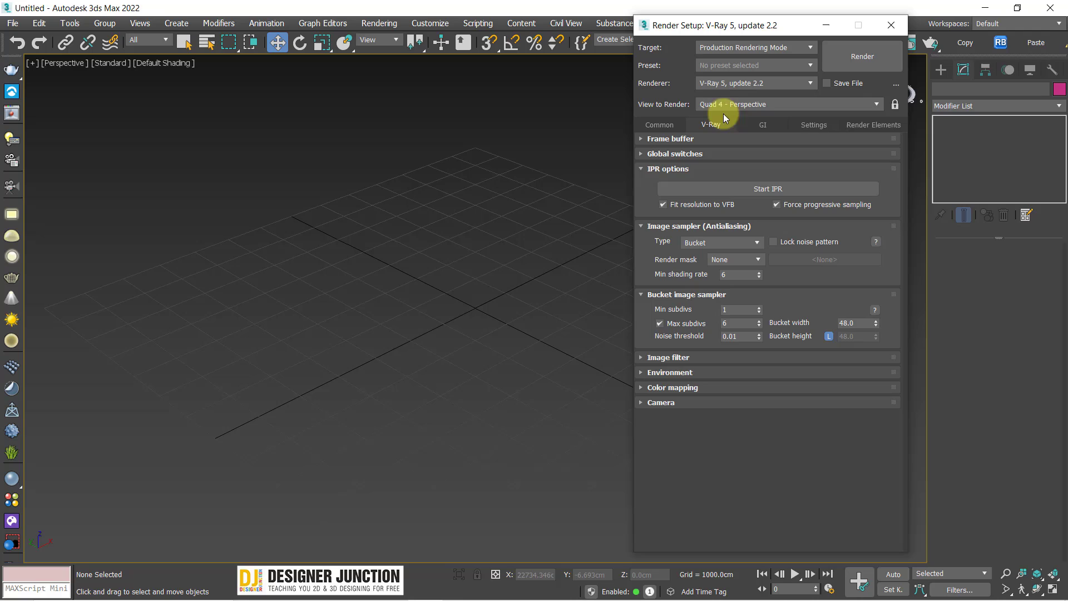
left_click(654, 132)
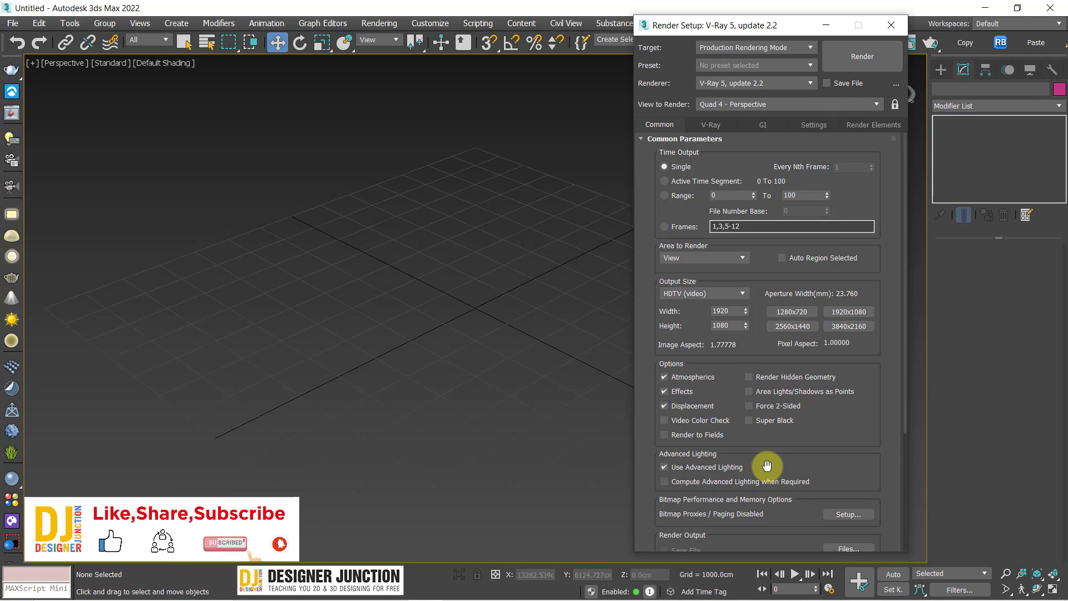
left_click(904, 272)
left_click(904, 272)
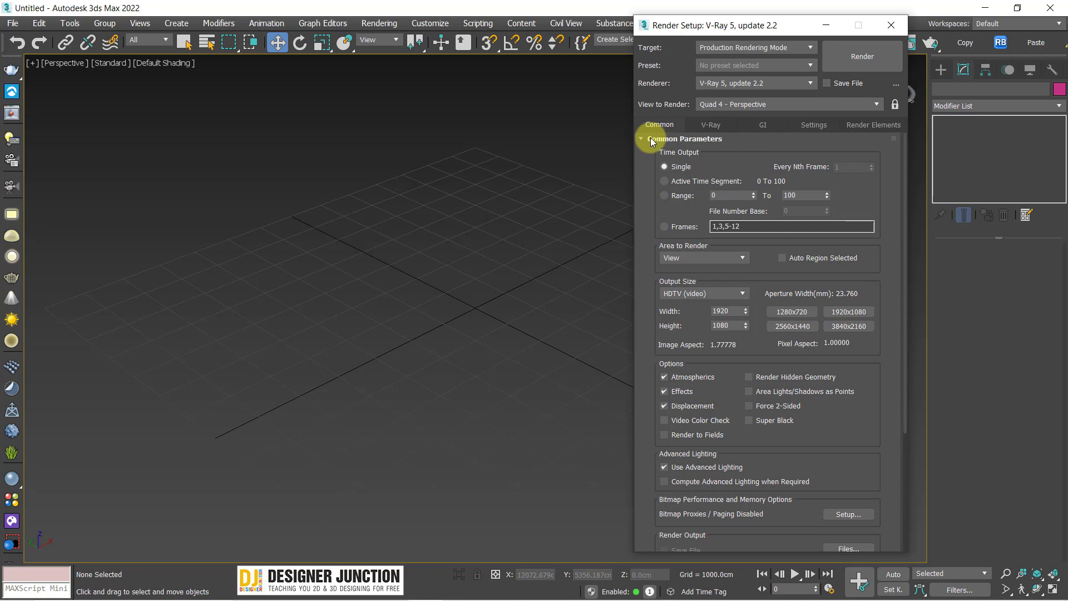
Switch the production renderer to V-Ray GPU 5 and show the standard primitives panel
left_click(646, 126)
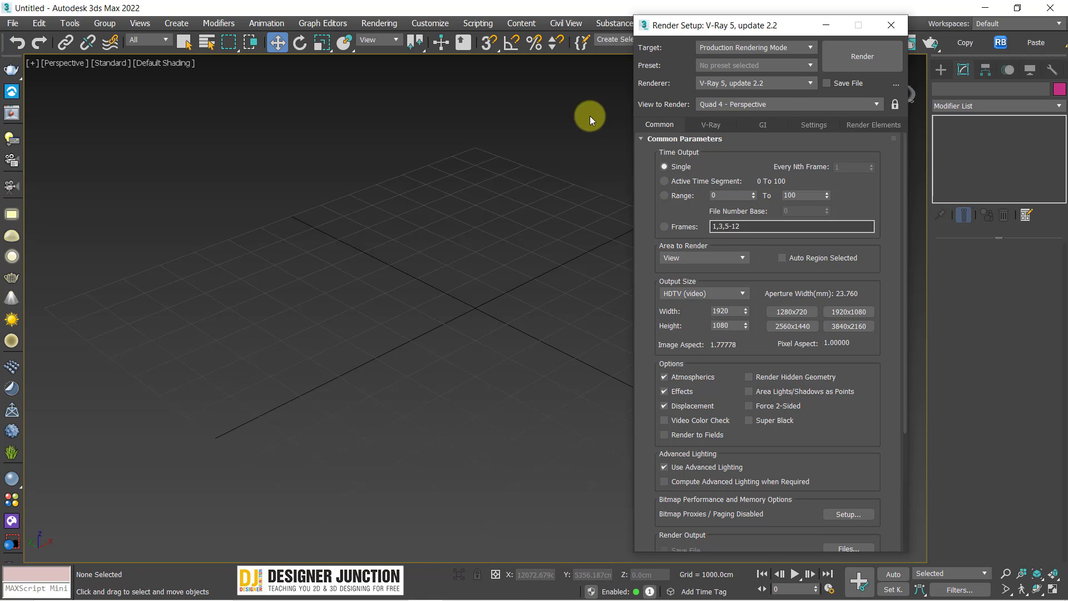
left_click(707, 83)
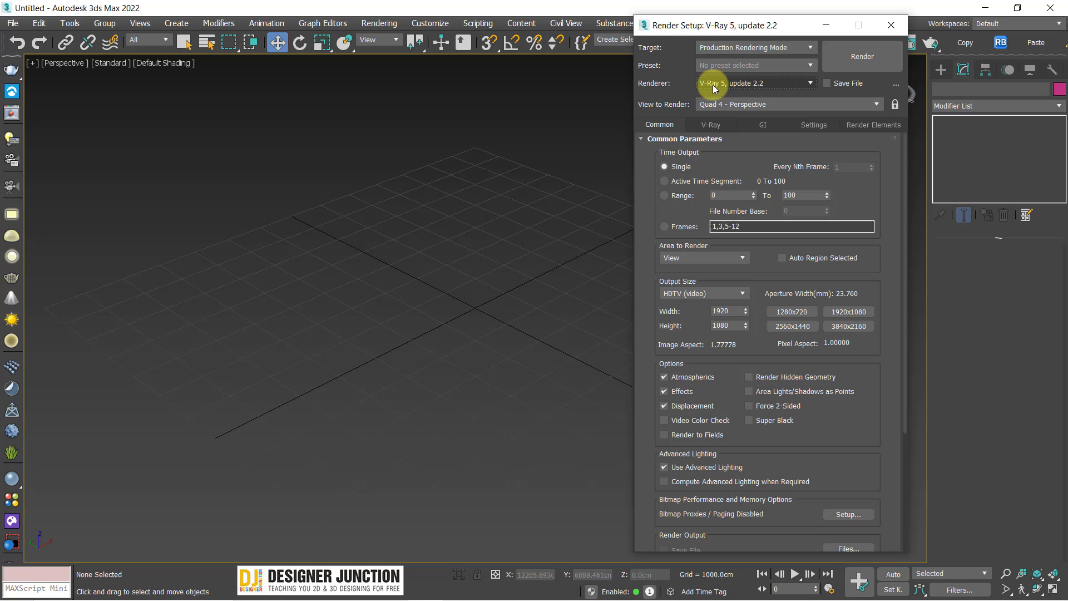
left_click(716, 87)
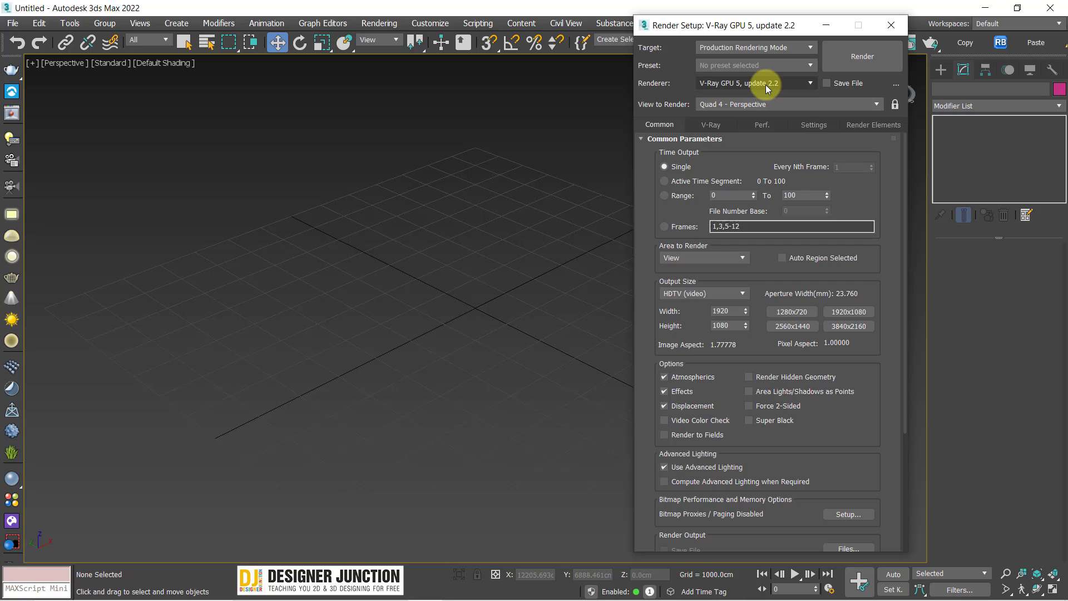
left_click(788, 84)
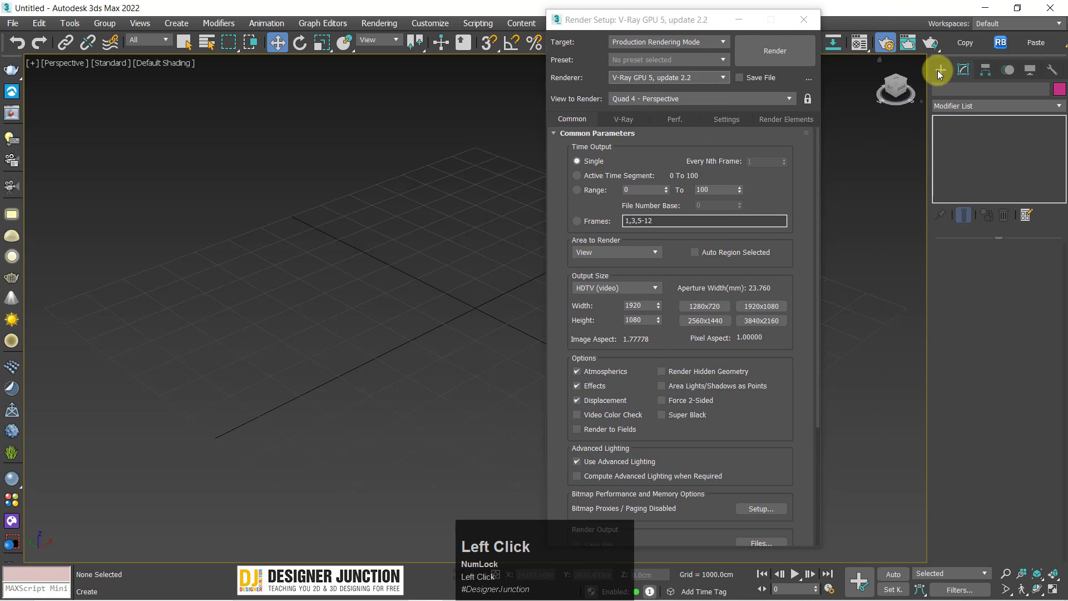
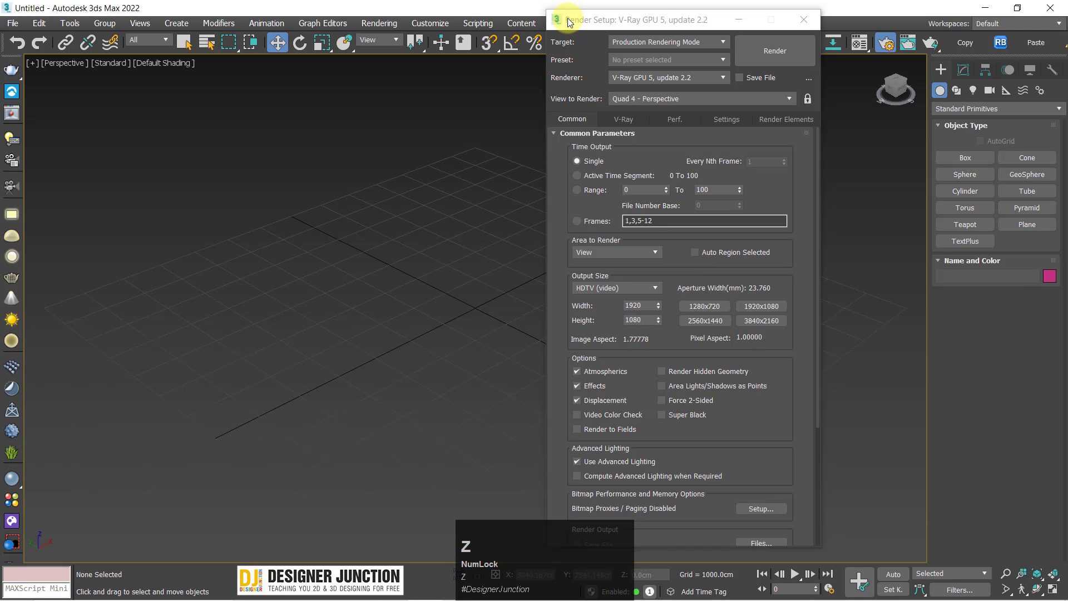
Move the Render Setup window further to the left
left_click_drag(571, 21, 686, 109)
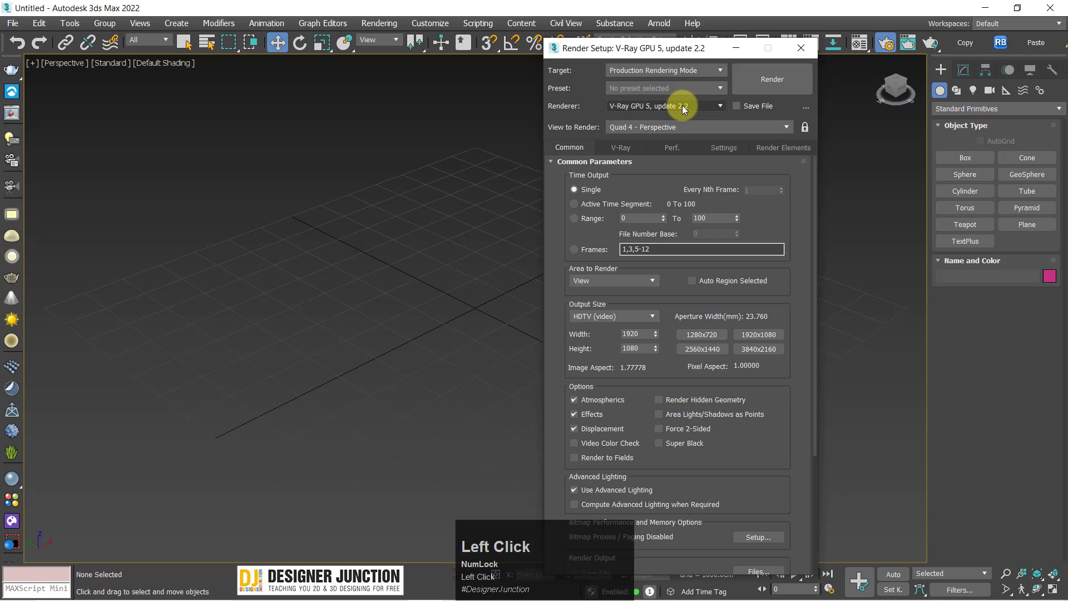
left_click_drag(598, 50, 660, 110)
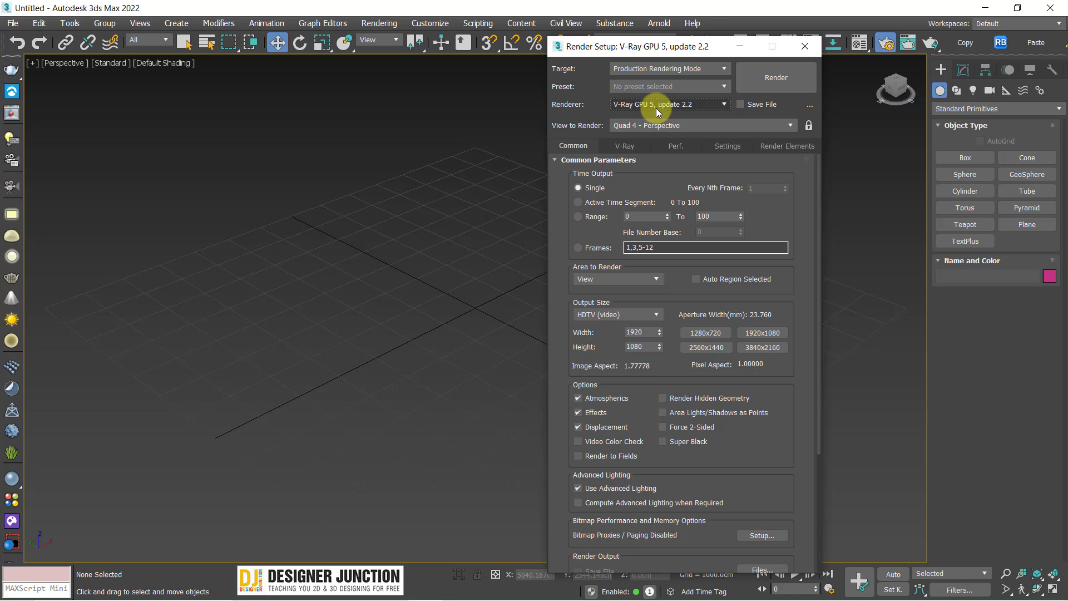
Keep V-Ray GPU 5 as renderer and show its V-Ray GPU settings page
left_click(661, 110)
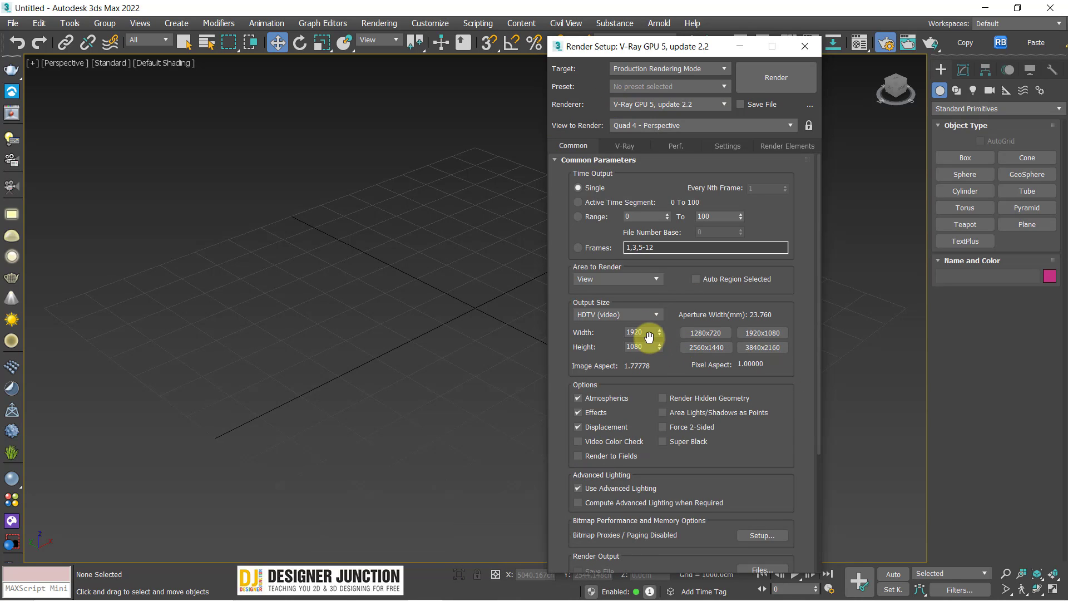
left_click(646, 312)
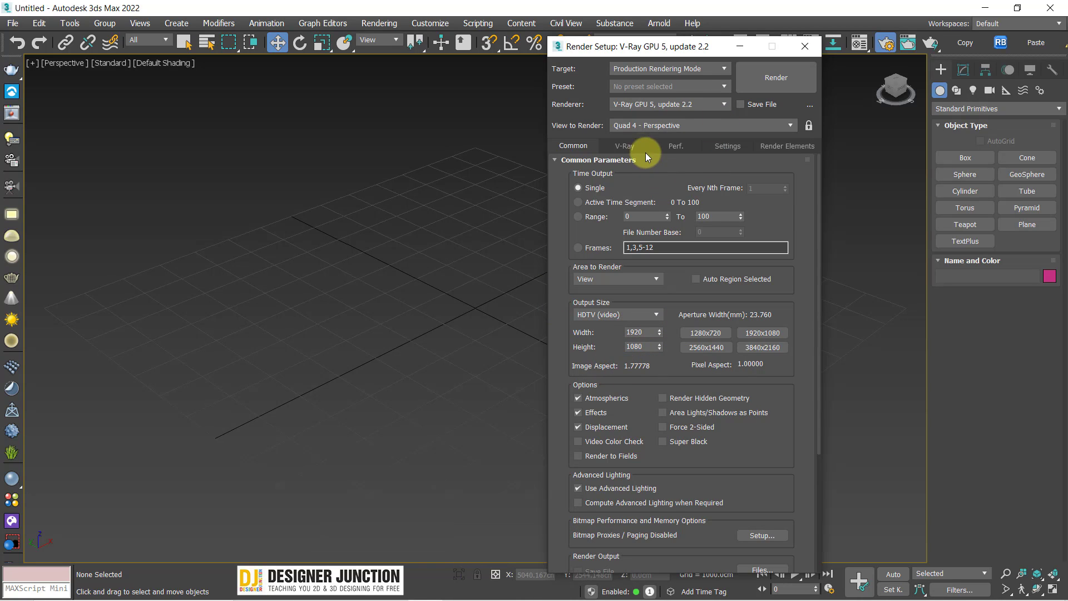
left_click(628, 144)
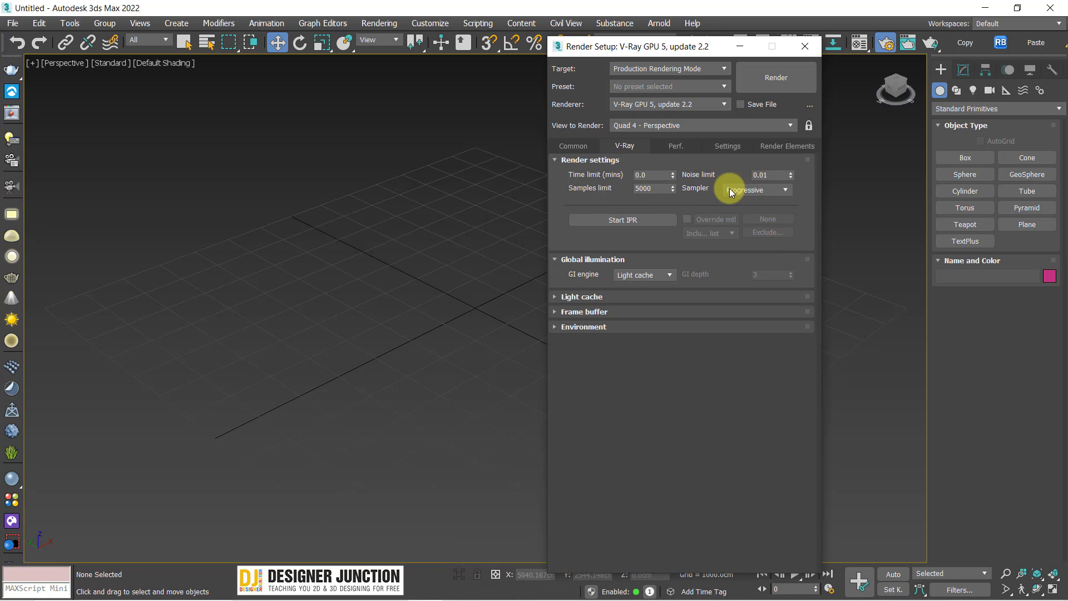
Change the V-Ray GPU sampler from Progressive to Bucket (5000 samples, 0.01 noise limit)
left_click(745, 196)
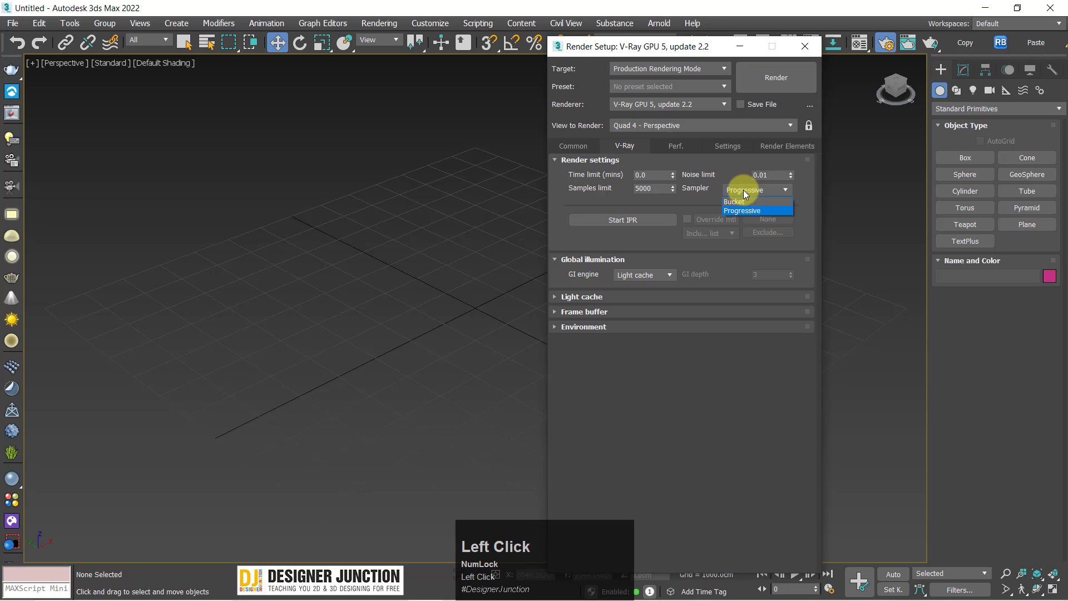
left_click(731, 216)
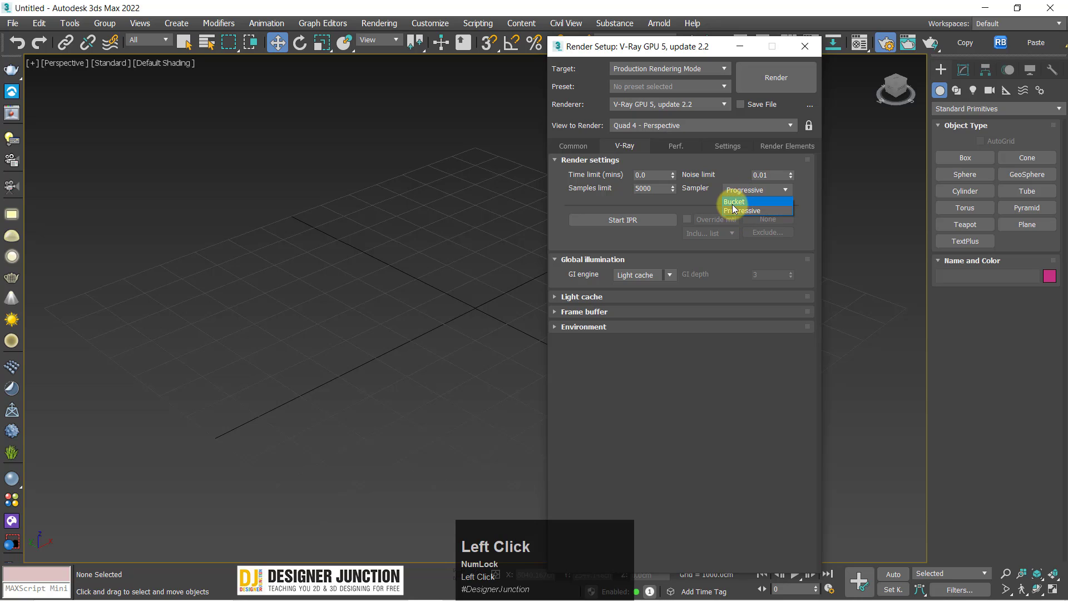
left_click(741, 196)
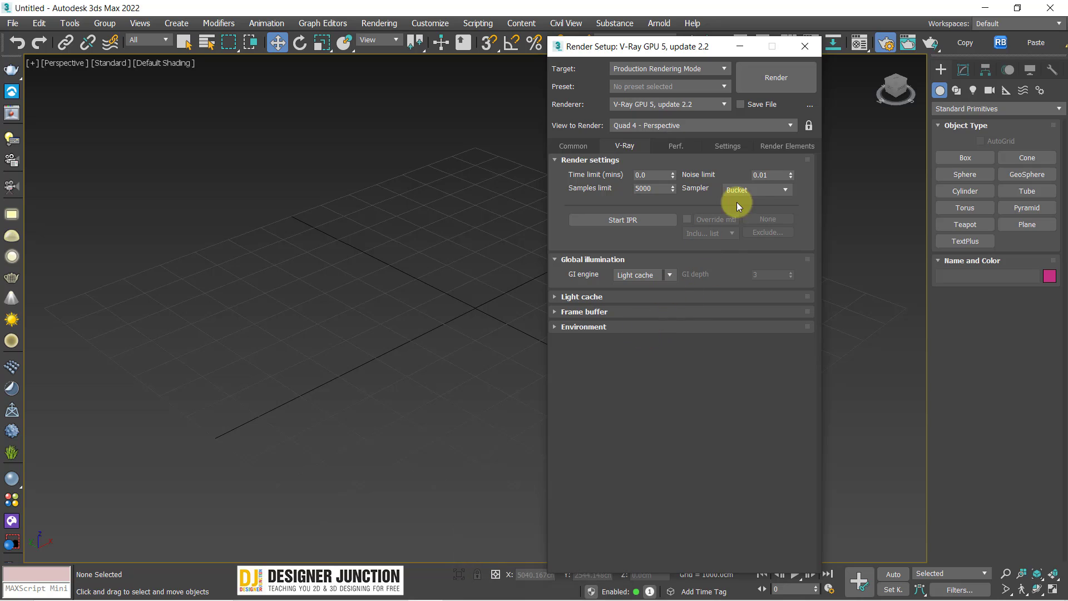
left_click(754, 191)
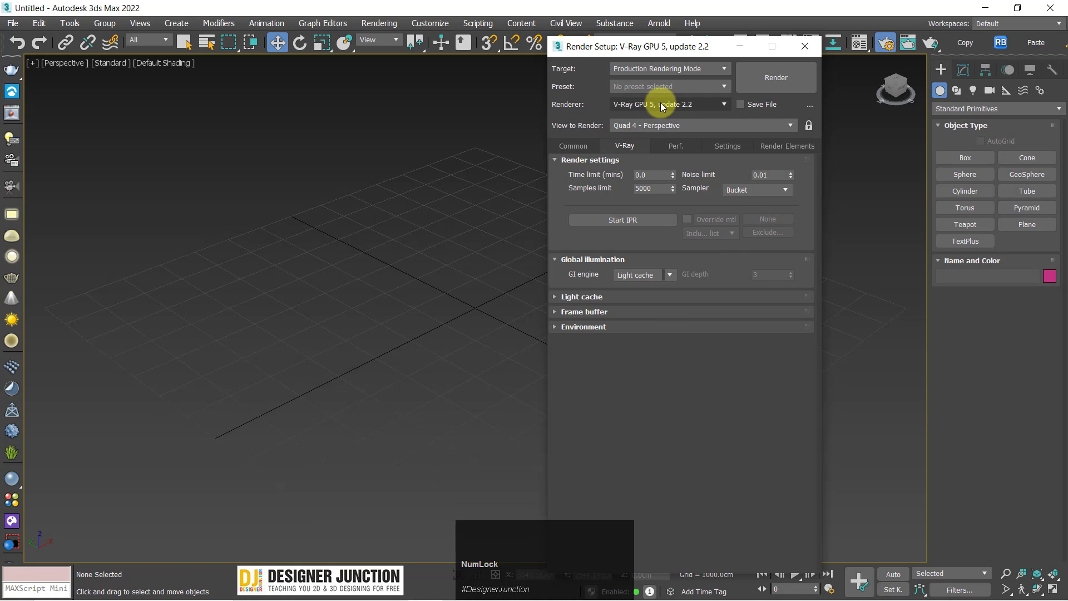
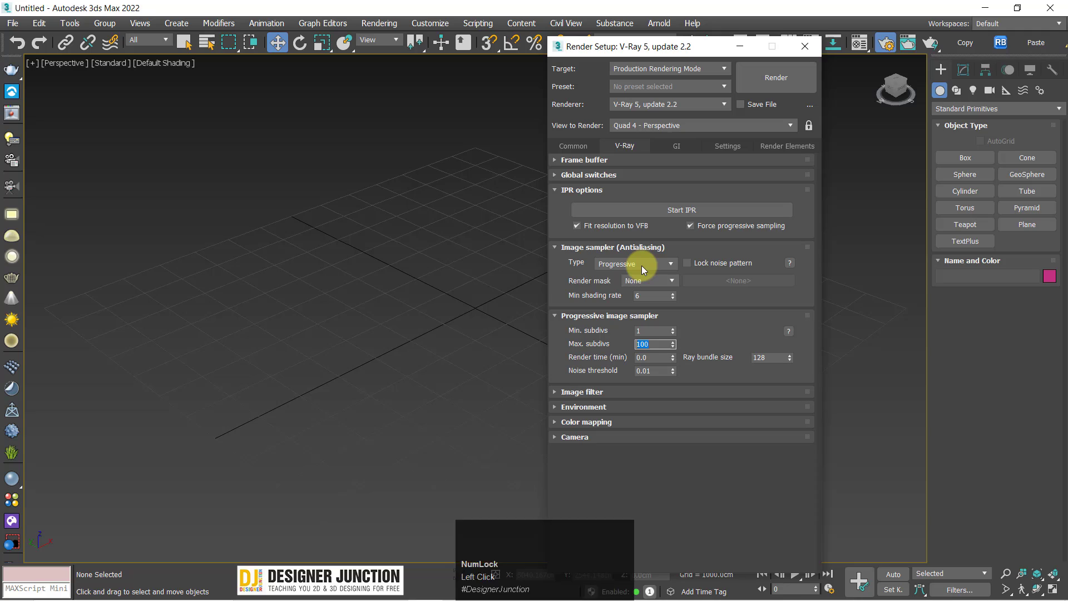
Set the renderer back to V-Ray GPU 5 after viewing V-Ray 5's progressive sampler
left_click(644, 270)
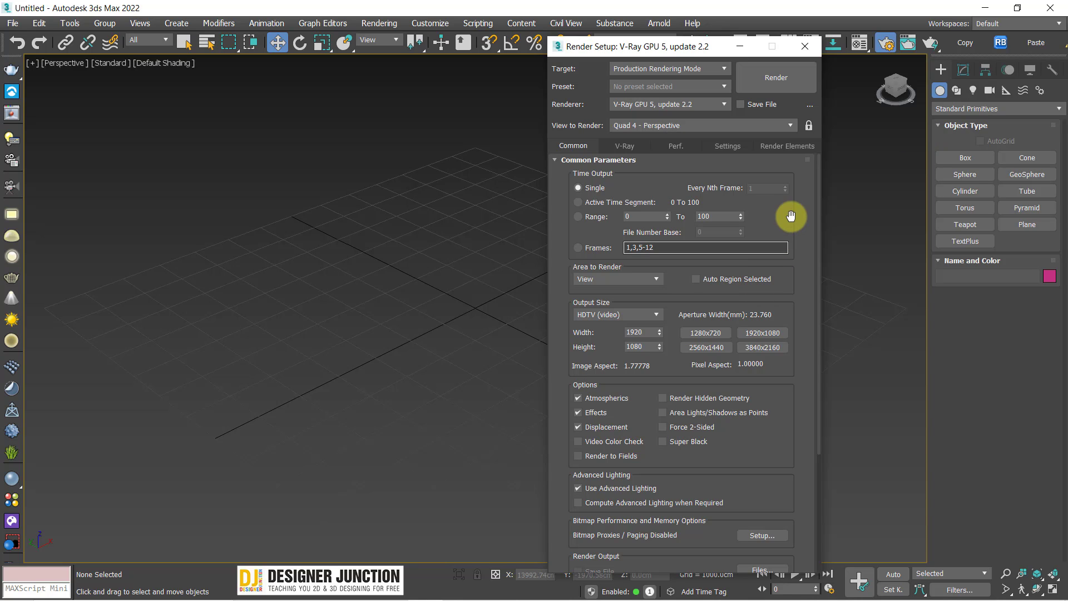
Keep V-Ray GPU 5 with the Bucket sampler and light cache GI, then head to its performance settings
left_click_drag(798, 227, 612, 145)
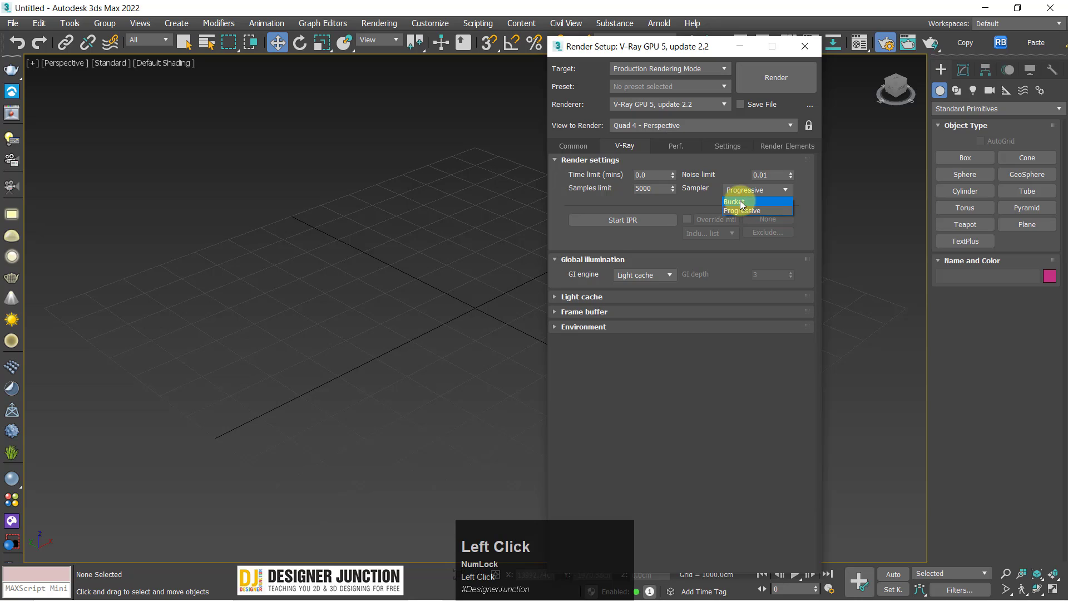
left_click(772, 205)
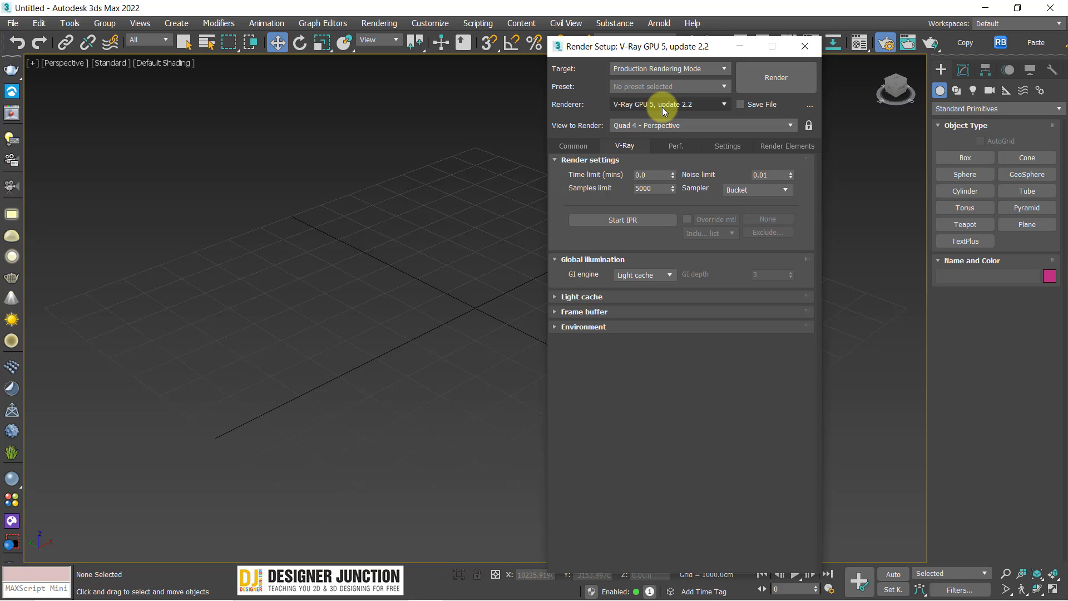
left_click(664, 113)
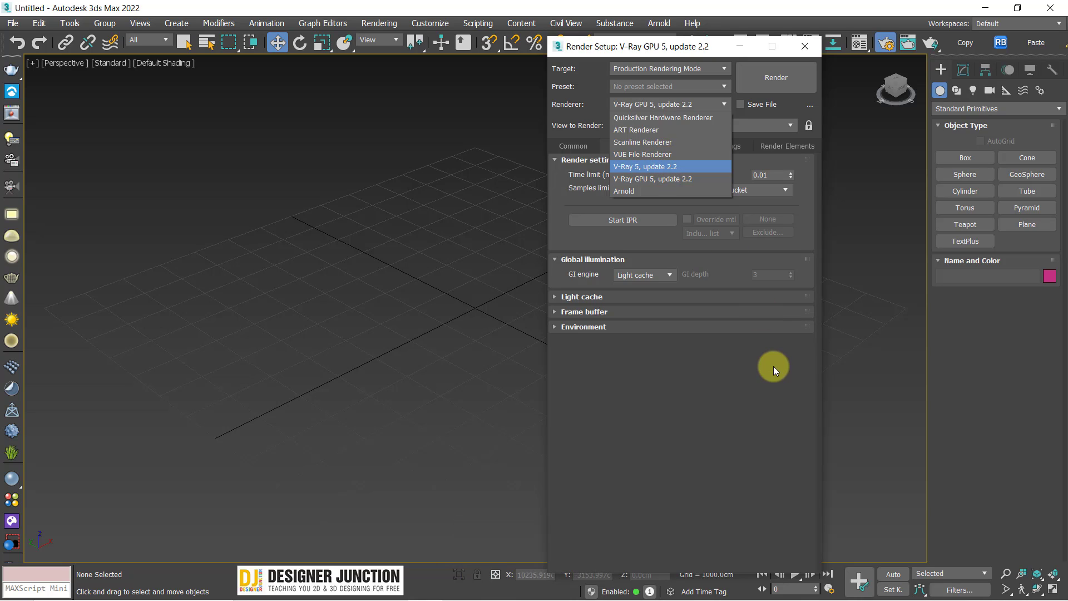
left_click(767, 392)
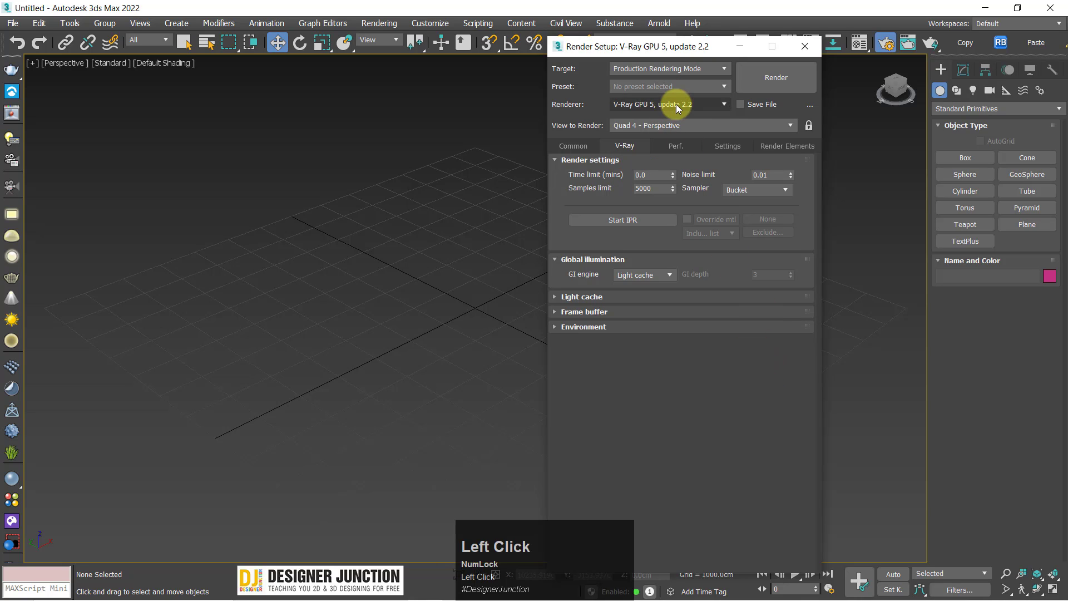
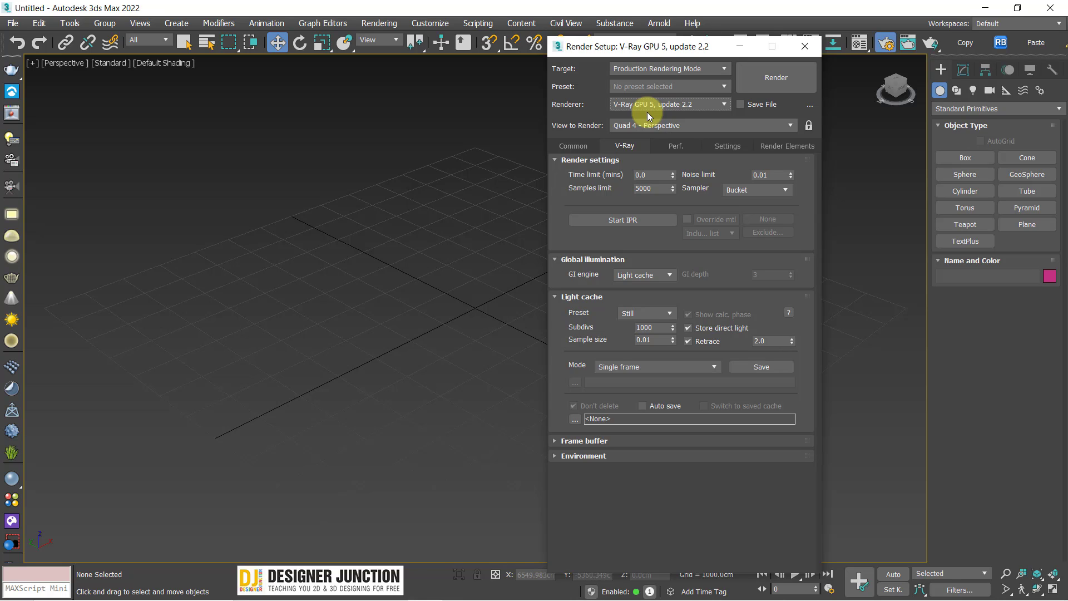
left_click(687, 105)
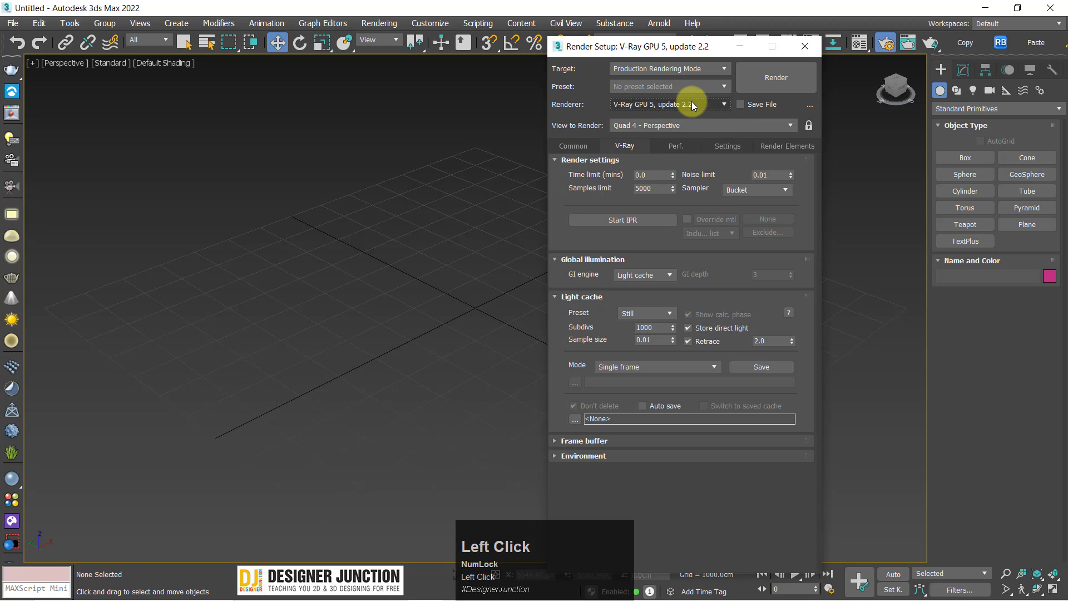
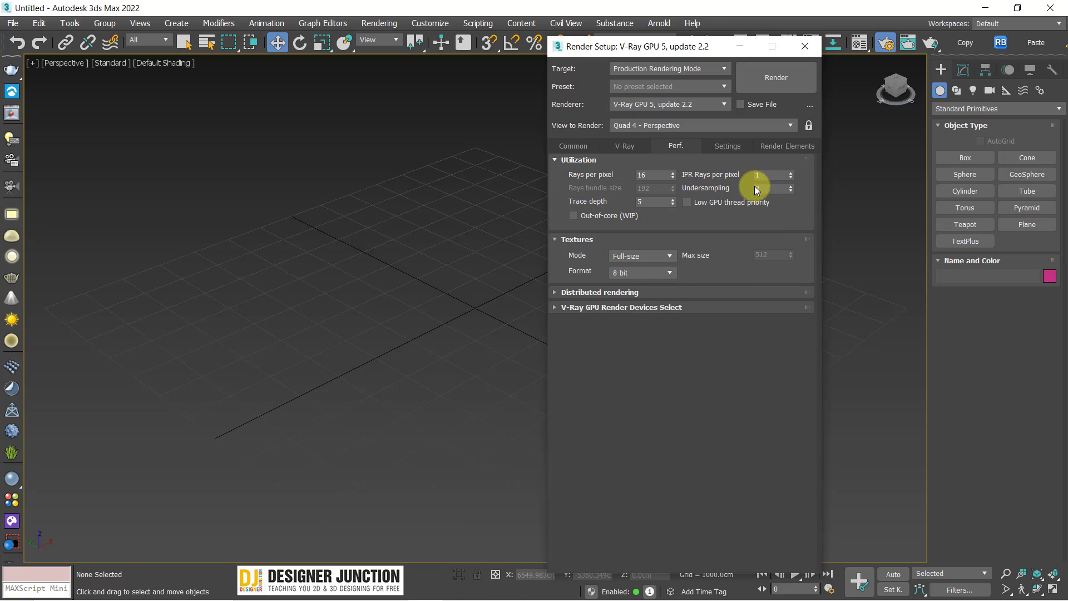
Under CUDA render devices, toggle the Intel CPU off and back on so both CPU and NVIDIA GPU stay enabled
left_click(654, 297)
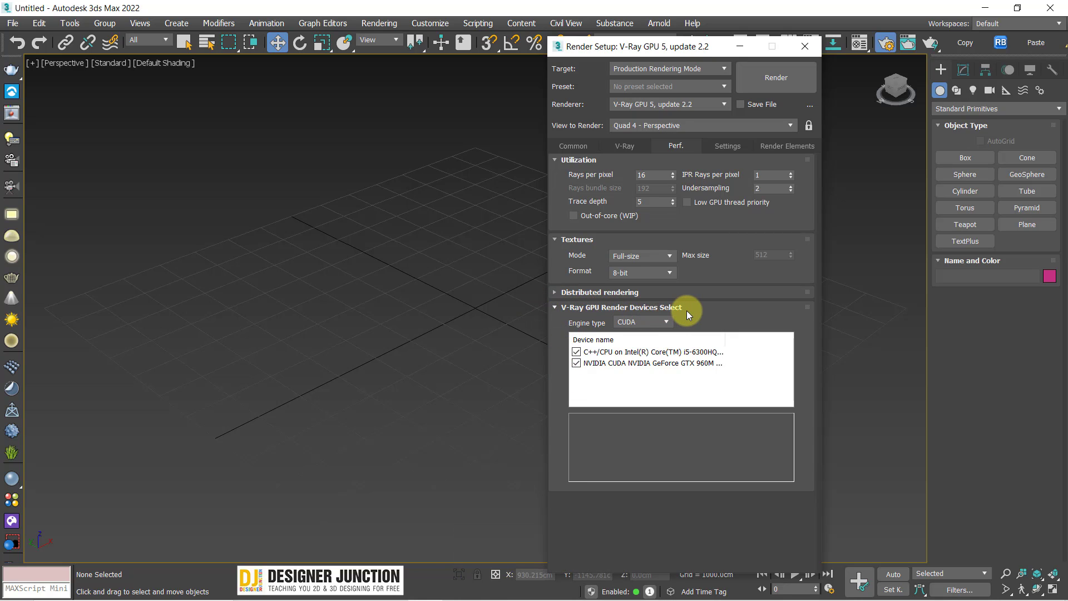
left_click(644, 319)
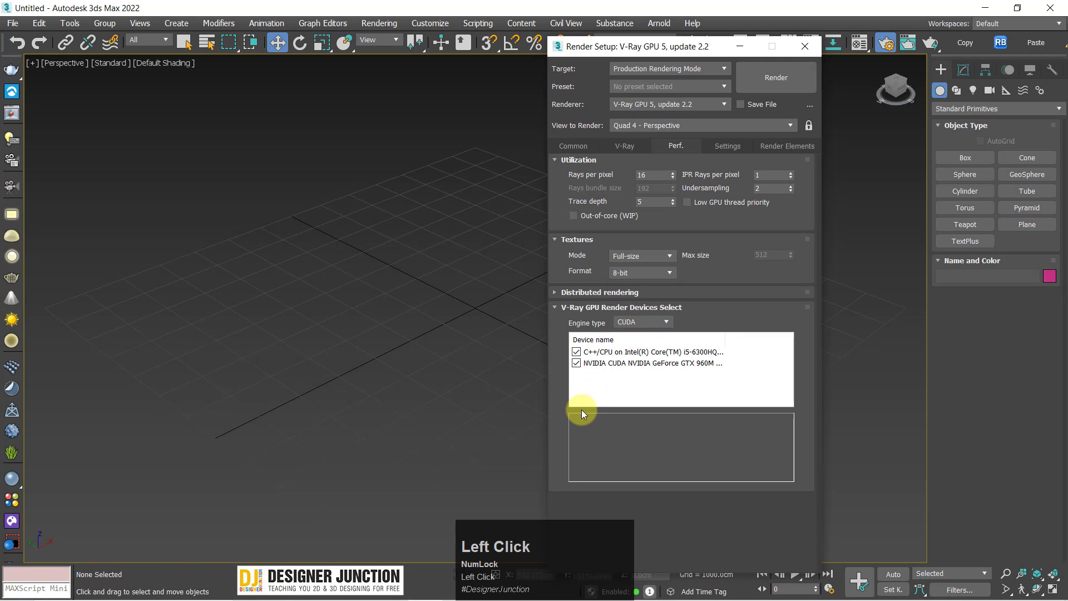
left_click(627, 330)
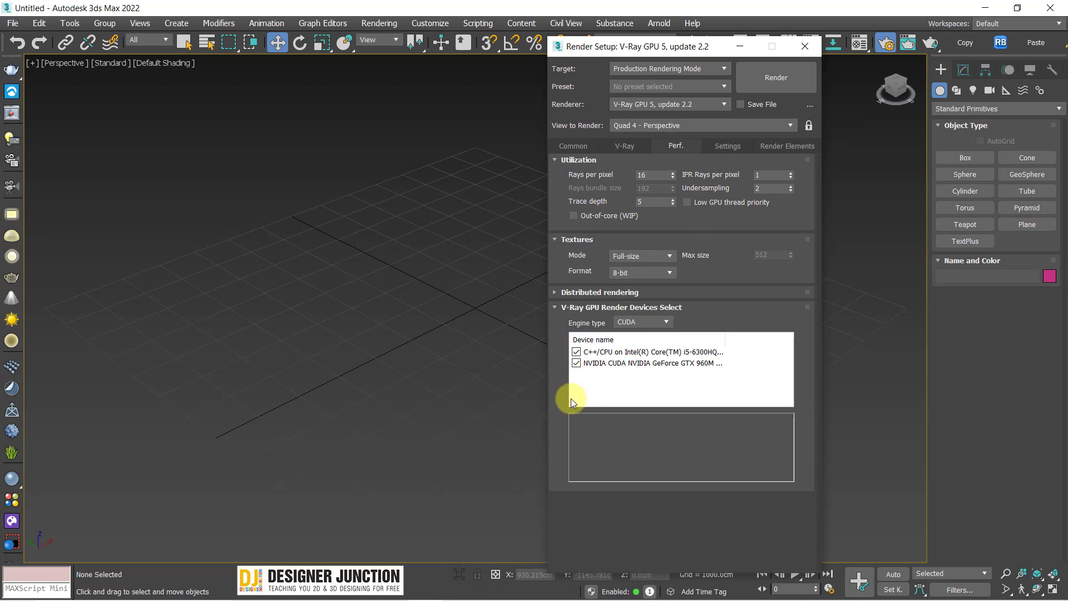
left_click(582, 366)
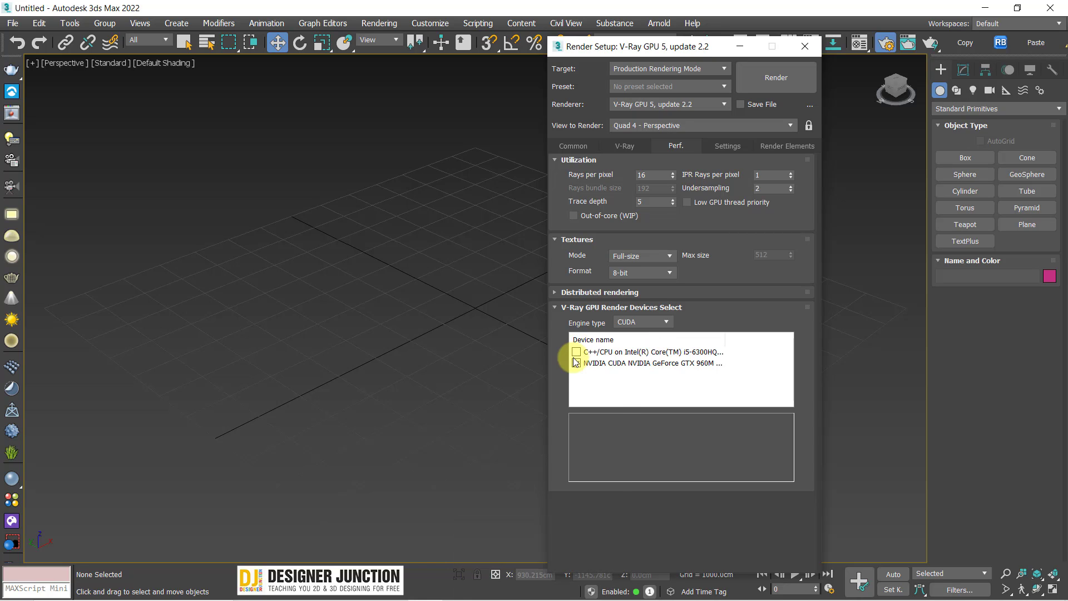
left_click(579, 354)
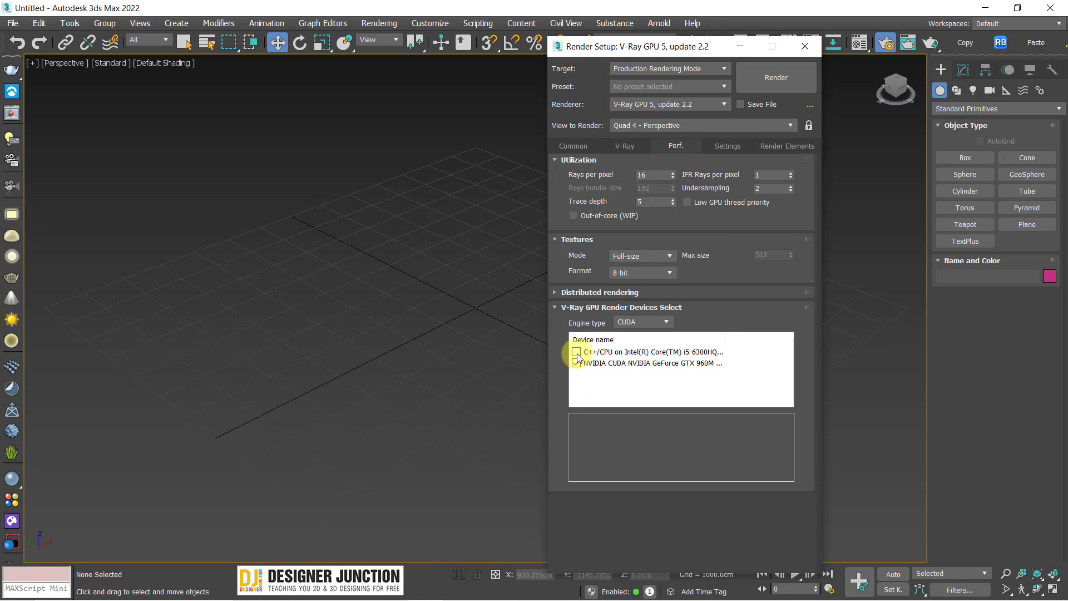
left_click(581, 355)
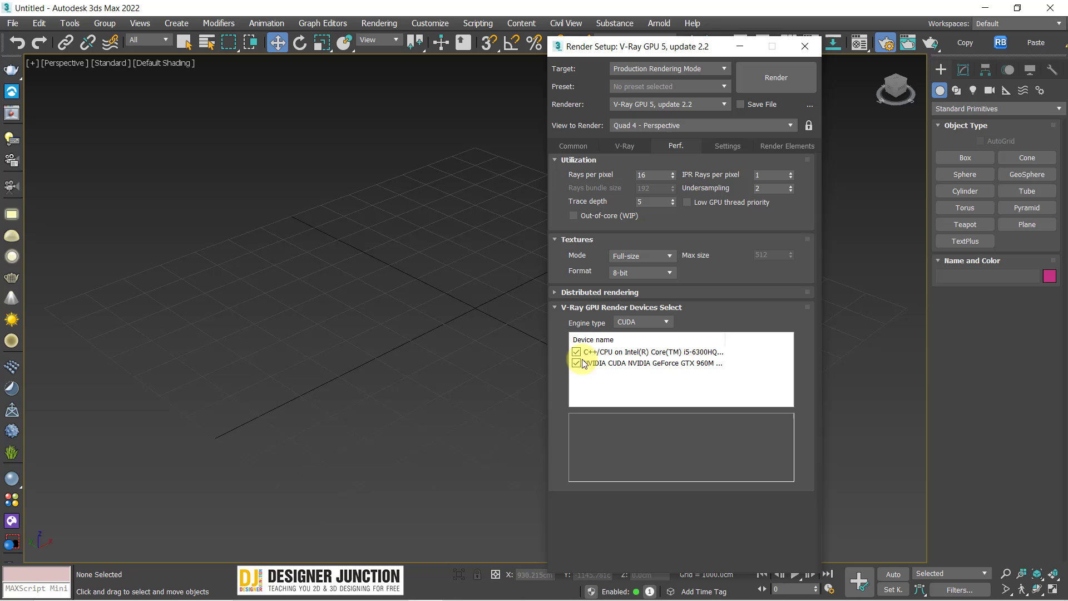
left_click_drag(566, 333, 623, 149)
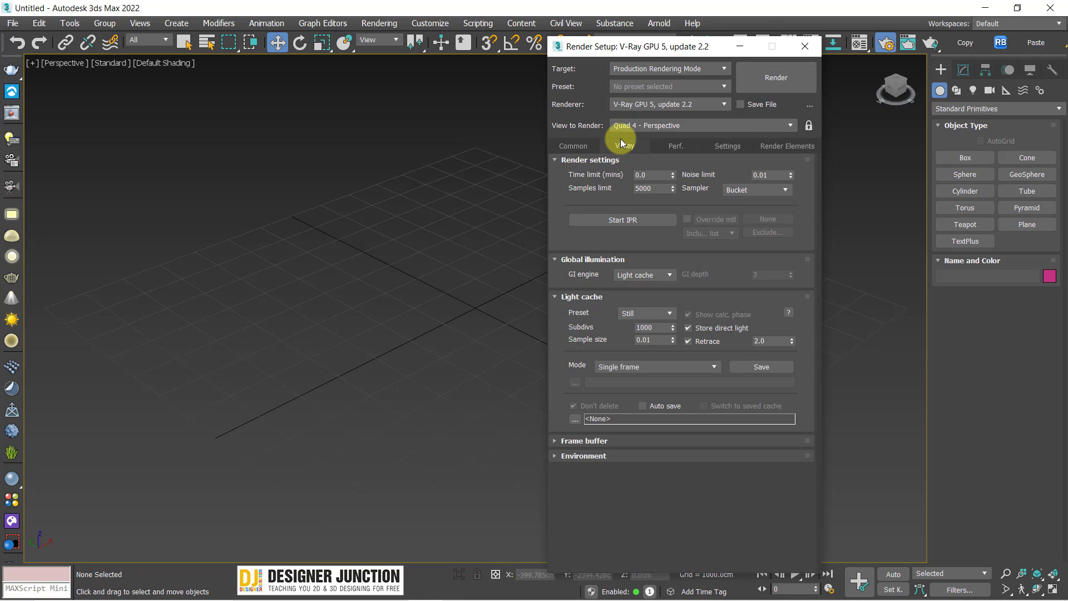
Confirm V-Ray GPU 5, update 2.2 remains the production renderer from the Renderer list
left_click(657, 104)
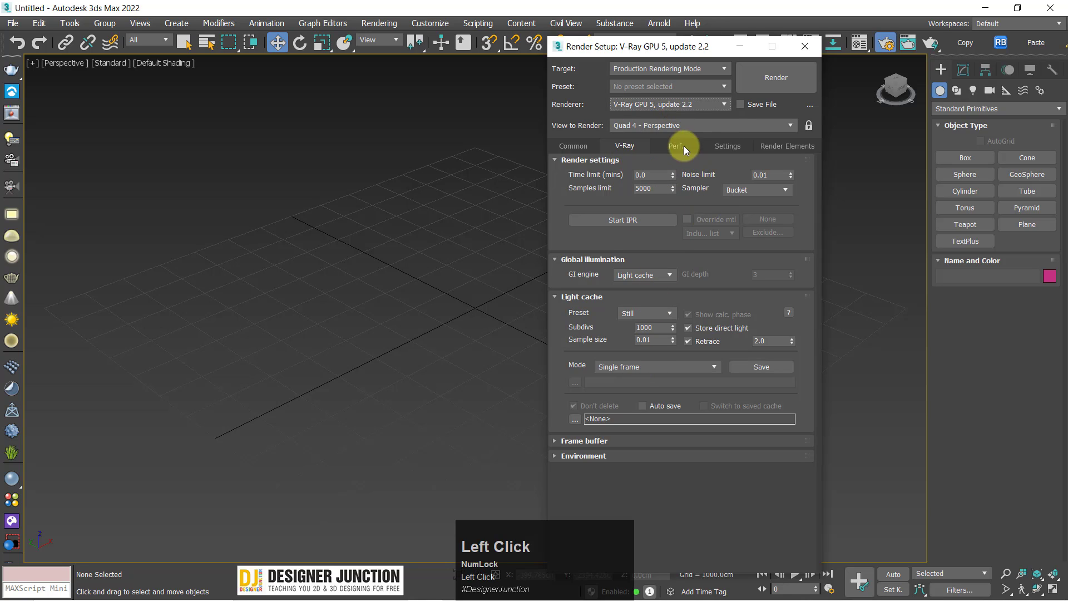
left_click(670, 107)
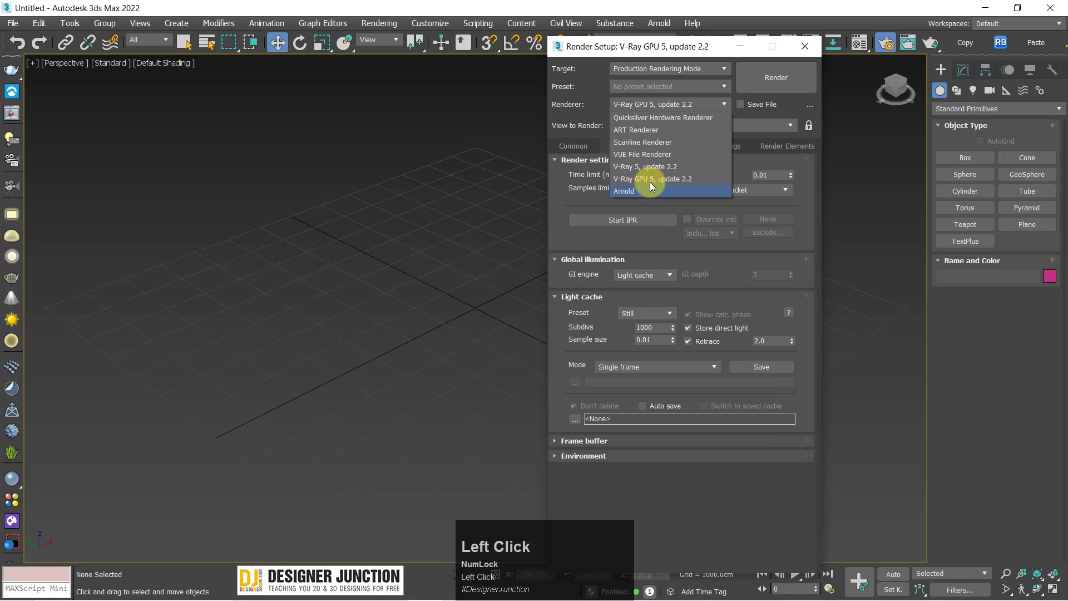
left_click(689, 523)
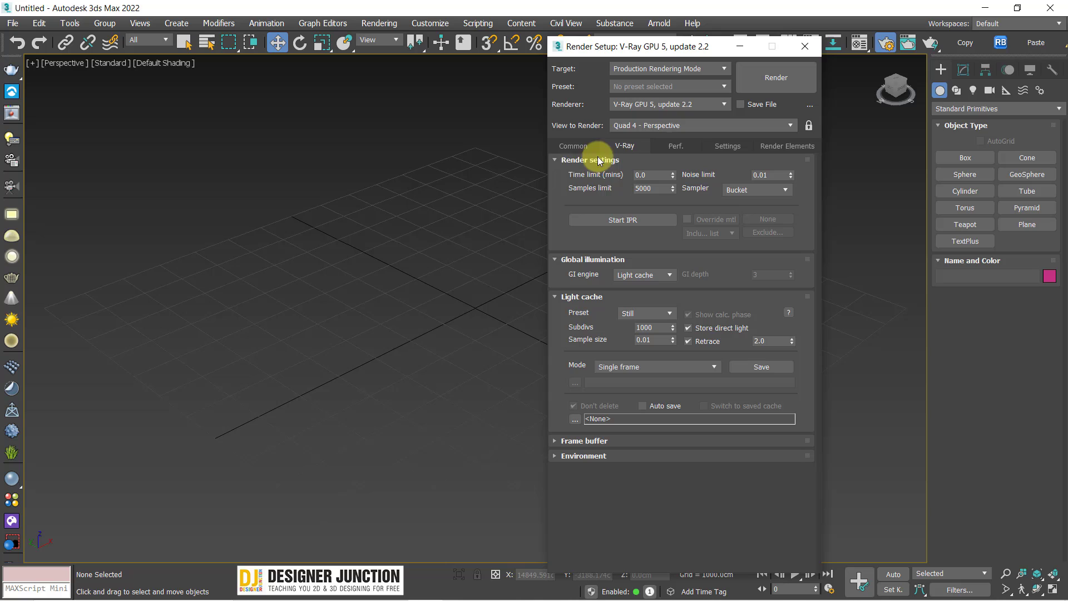
Review the Common tab's 1920×1080 output size, then return to the V-Ray GPU settings
left_click(572, 152)
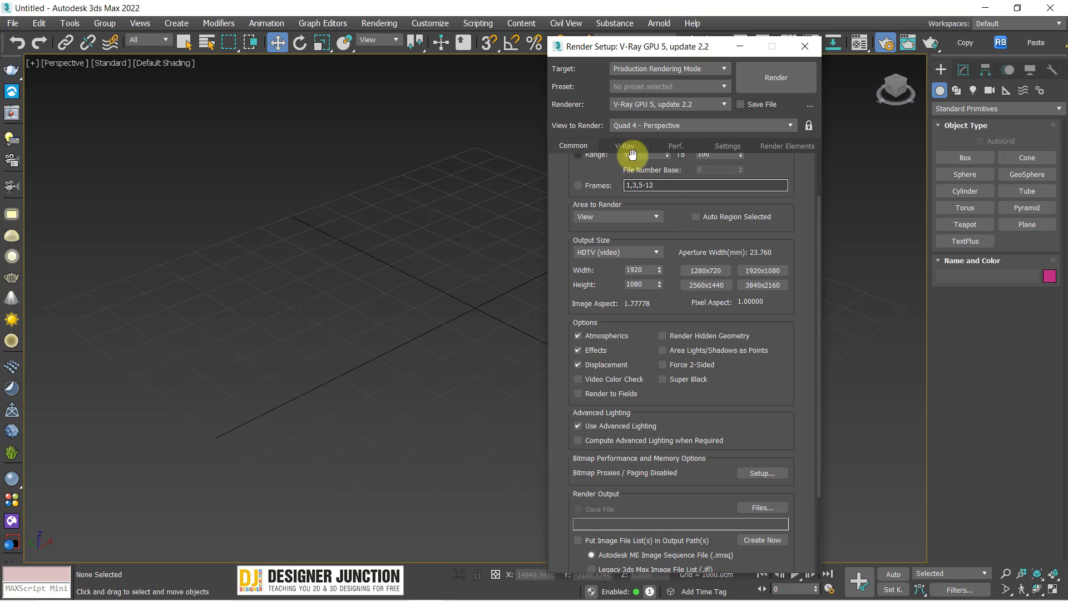
left_click(570, 150)
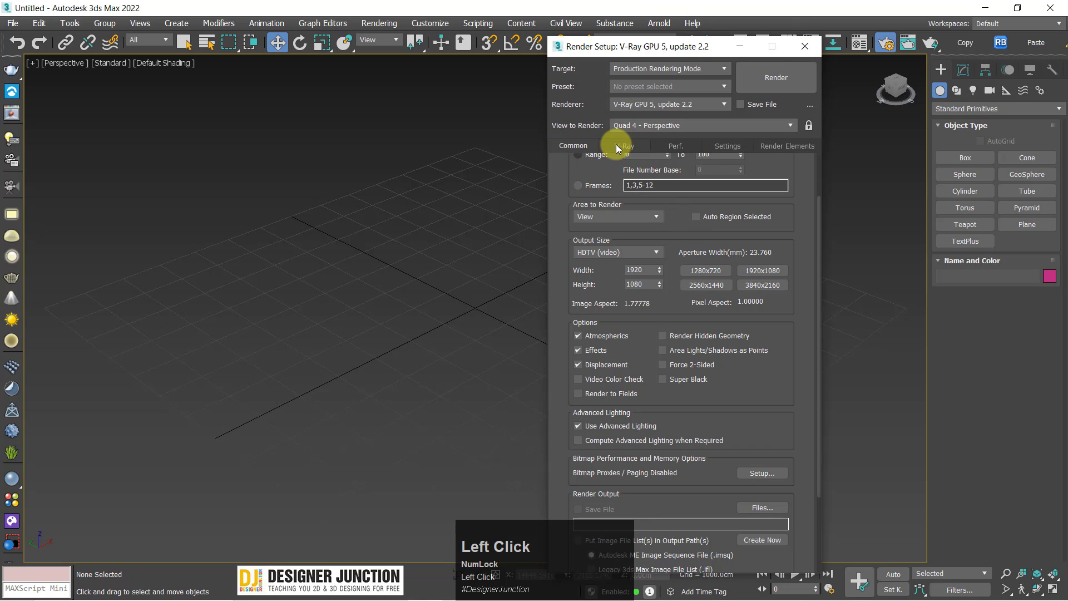
left_click(621, 149)
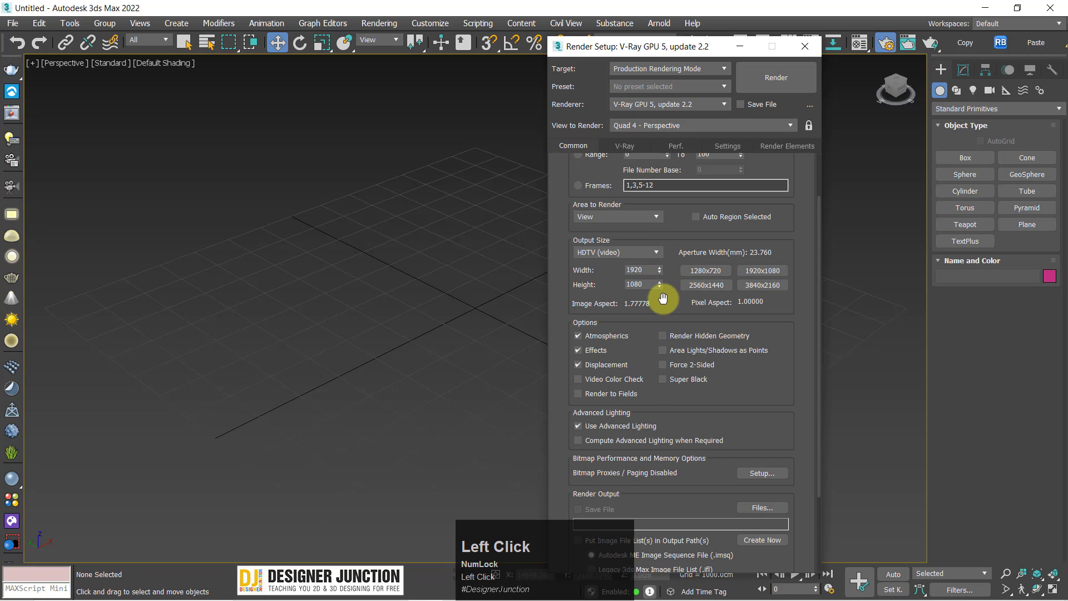
left_click(622, 150)
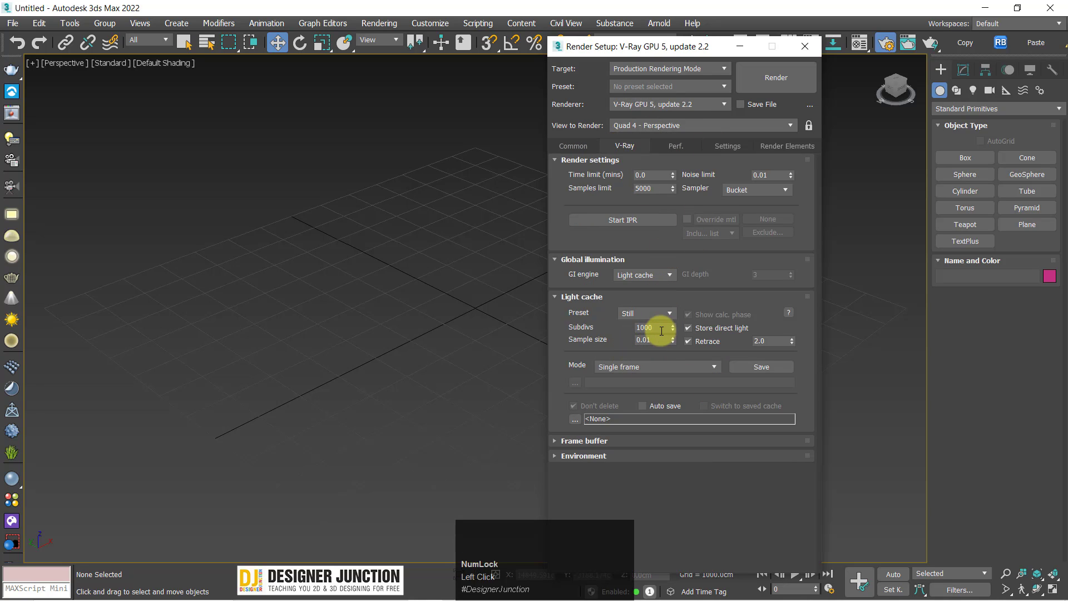
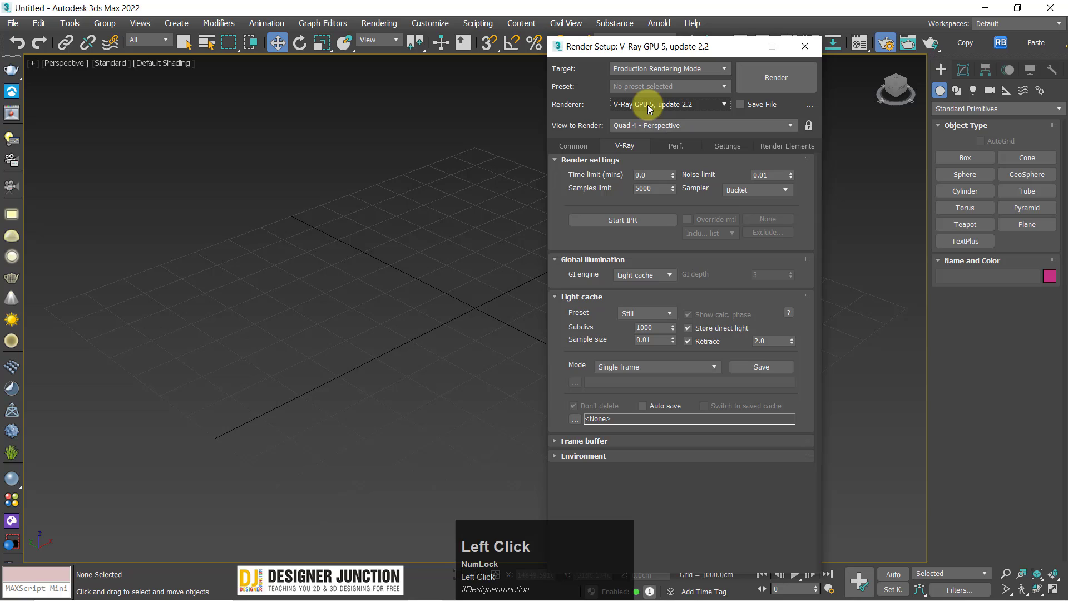
left_click(651, 107)
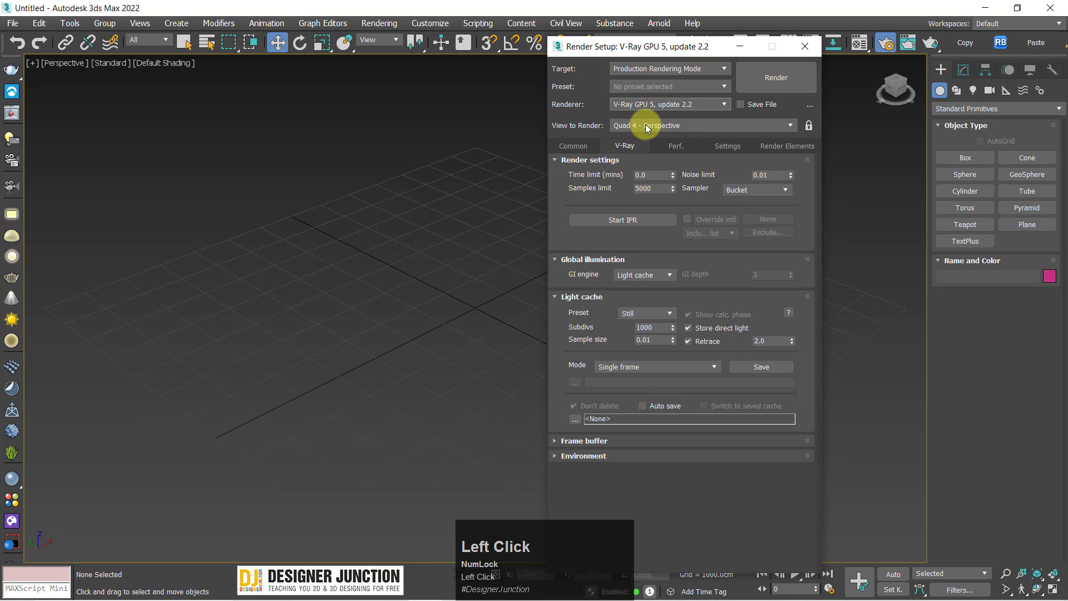
Show the Perf. page with CUDA and both the Intel CPU and NVIDIA GPU devices ticked
left_click(616, 146)
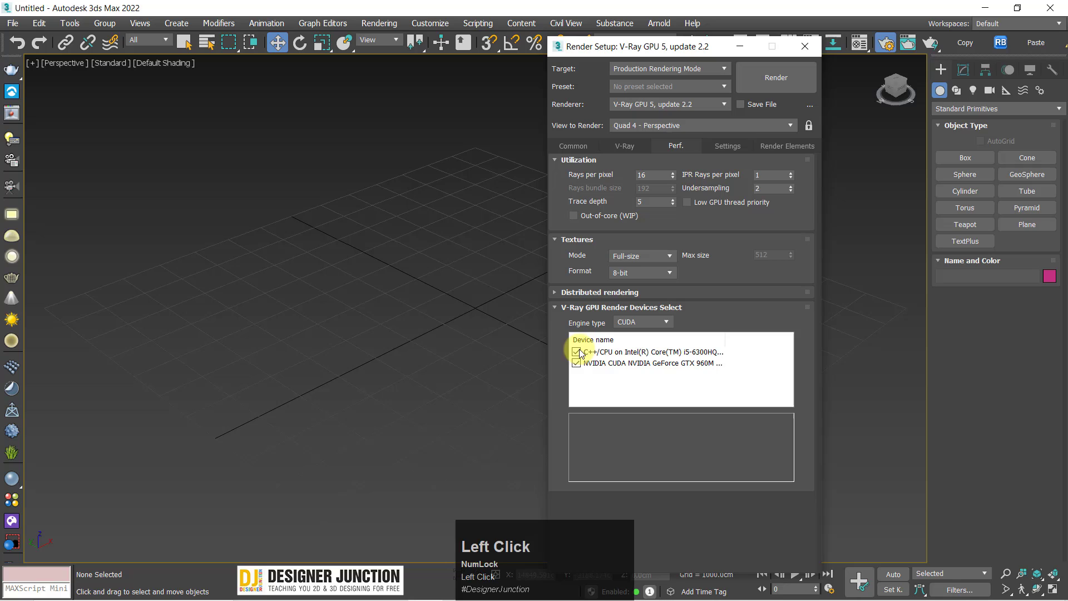
left_click(580, 356)
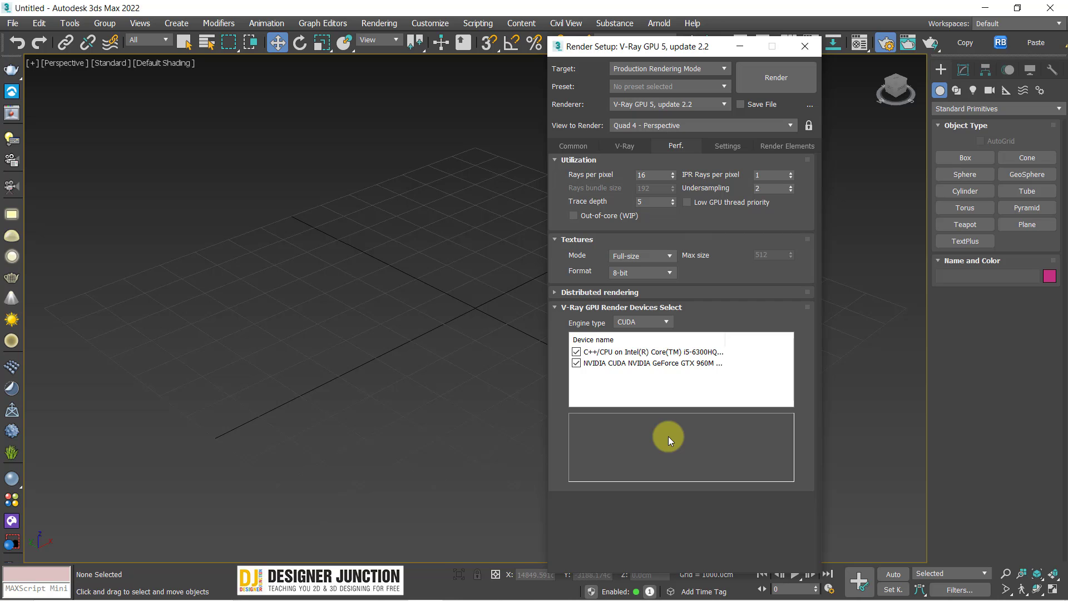
Launch Task Manager from the taskbar and review CPU and Memory performance (16 GB, 7.9 GB in use)
right_click(723, 592)
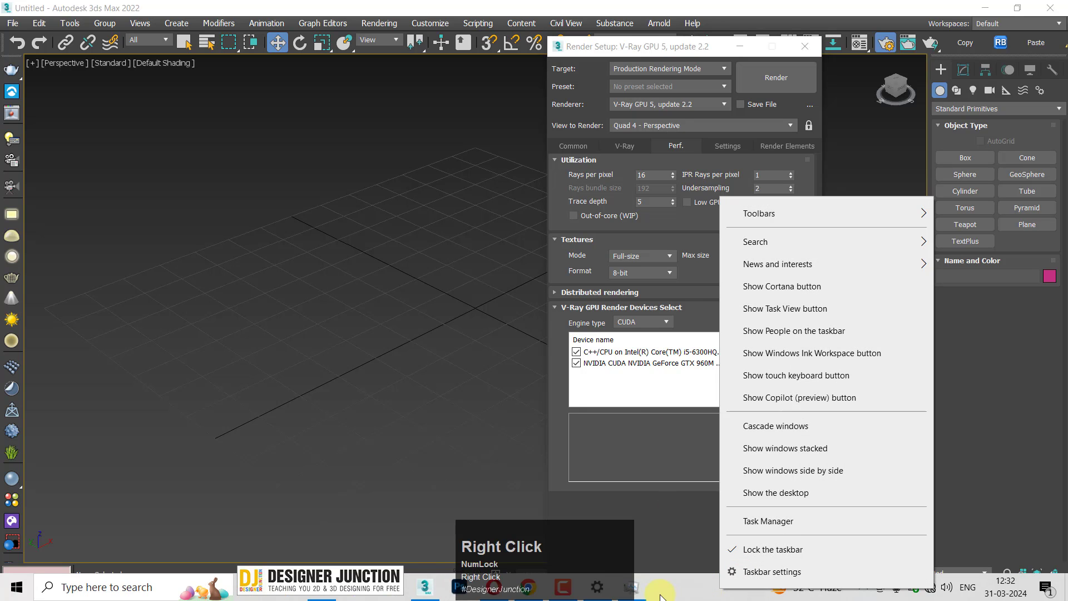
left_click(639, 588)
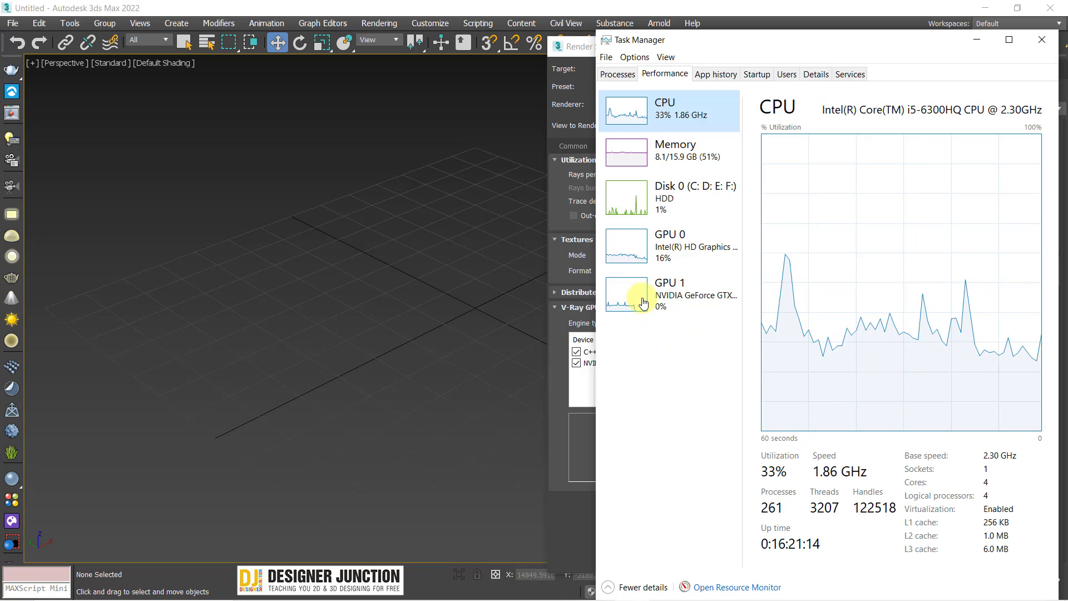
left_click(705, 334)
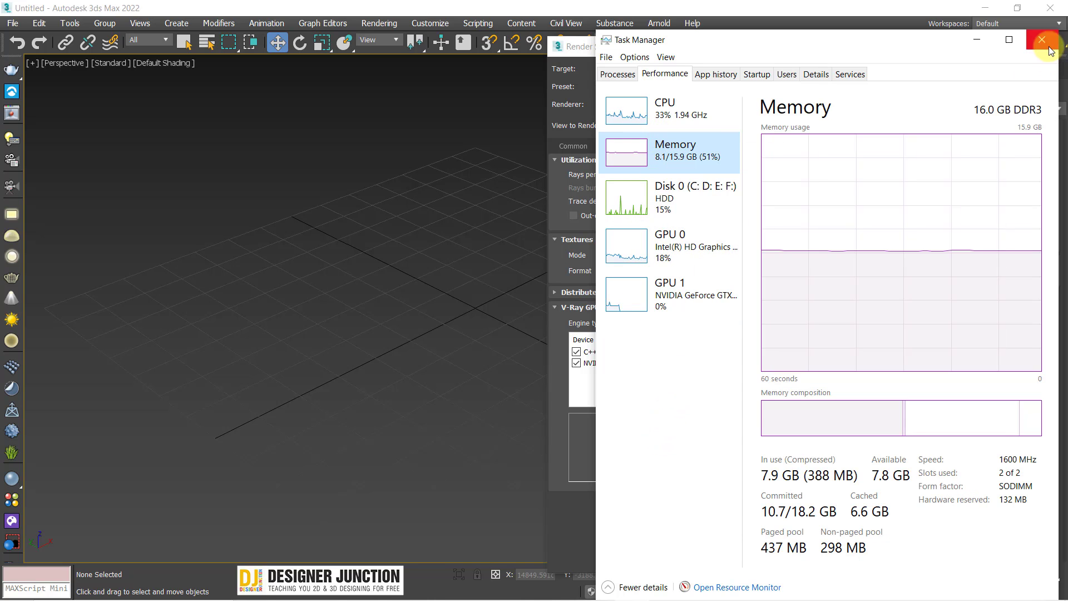
left_click_drag(571, 47, 600, 56)
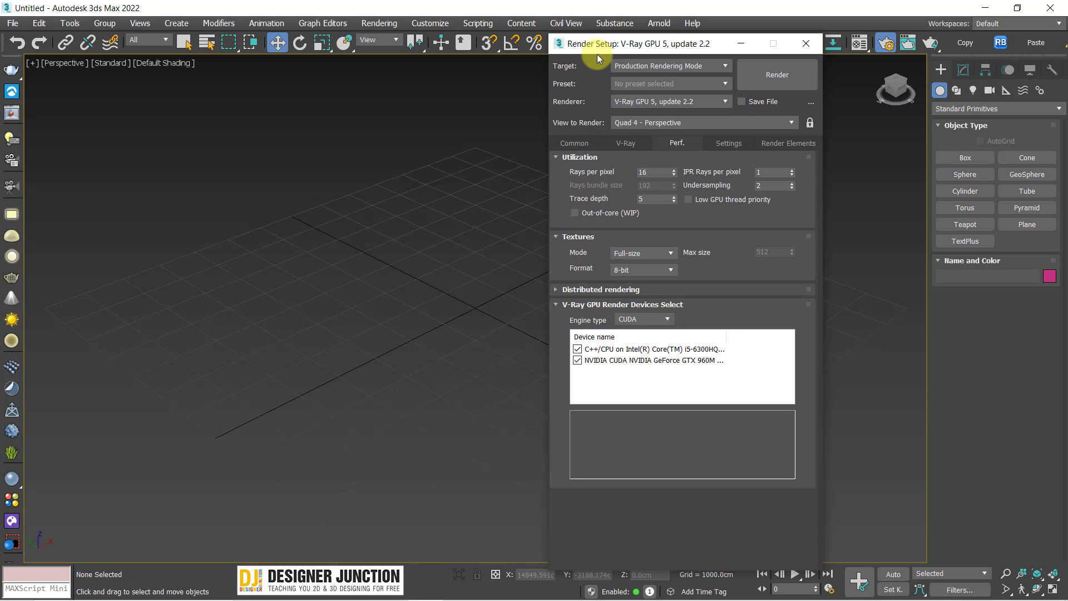
left_click(573, 44)
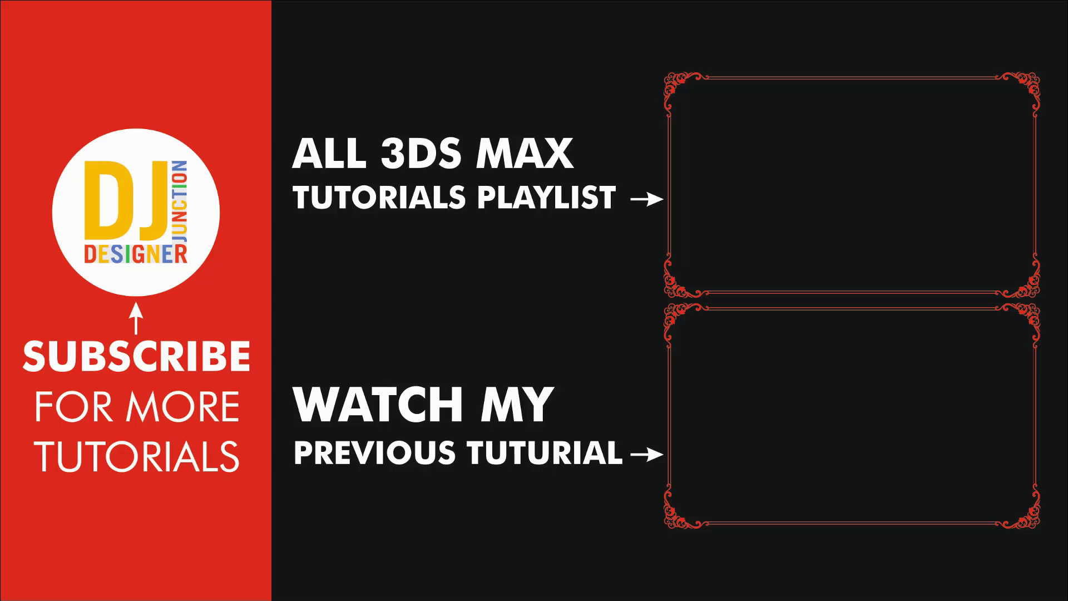